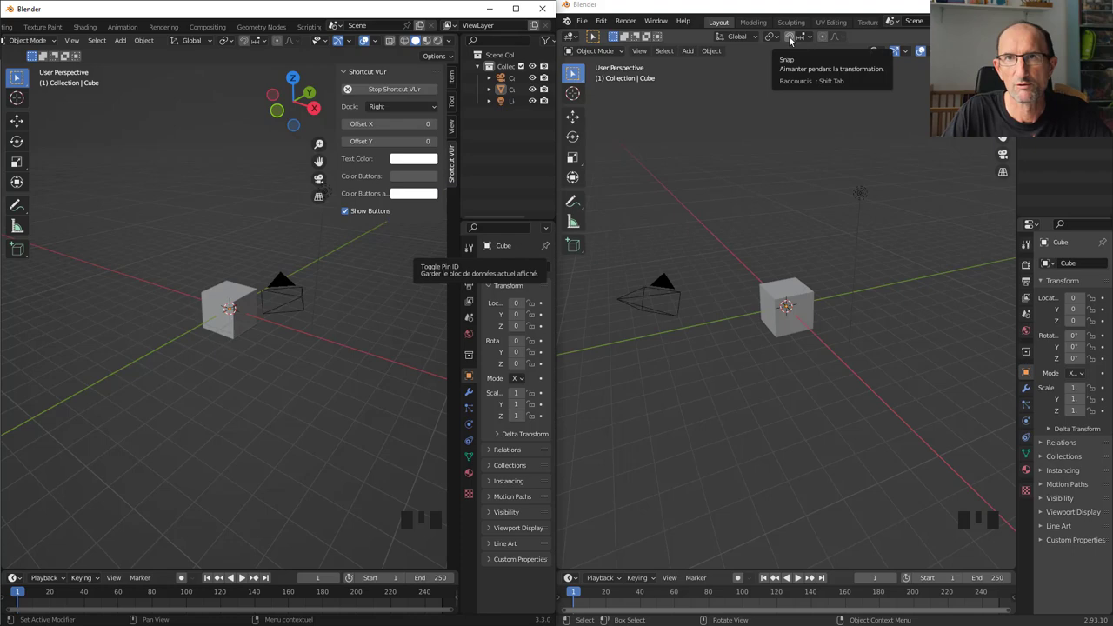
Step: Orbit and zoom around the default cube, with the Add menu's Mesh list brought up
{"action": "key", "text": "shift+a"}
{"action": "key", "text": "shift+Tab"}
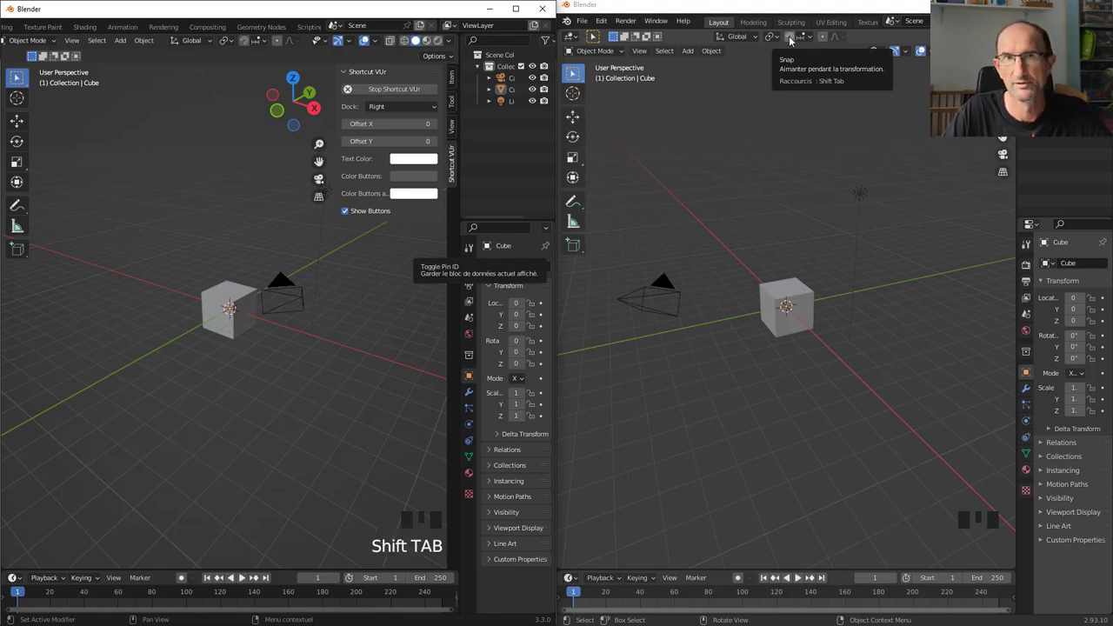
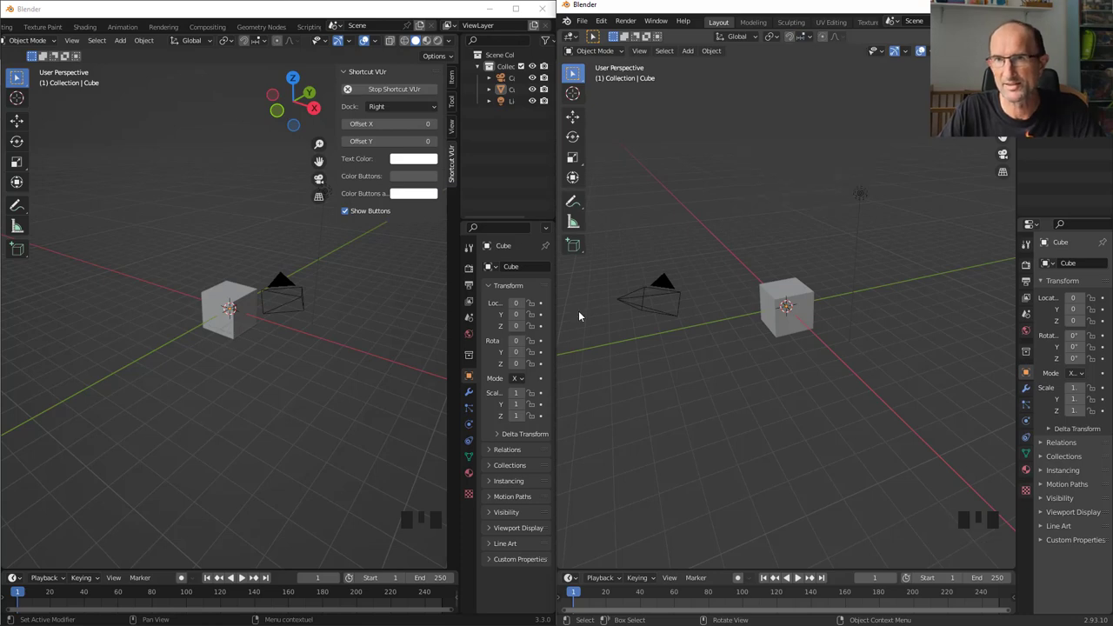
{"action": "left_click_drag", "start_coordinate": [801, 37], "coordinate": [779, 98]}
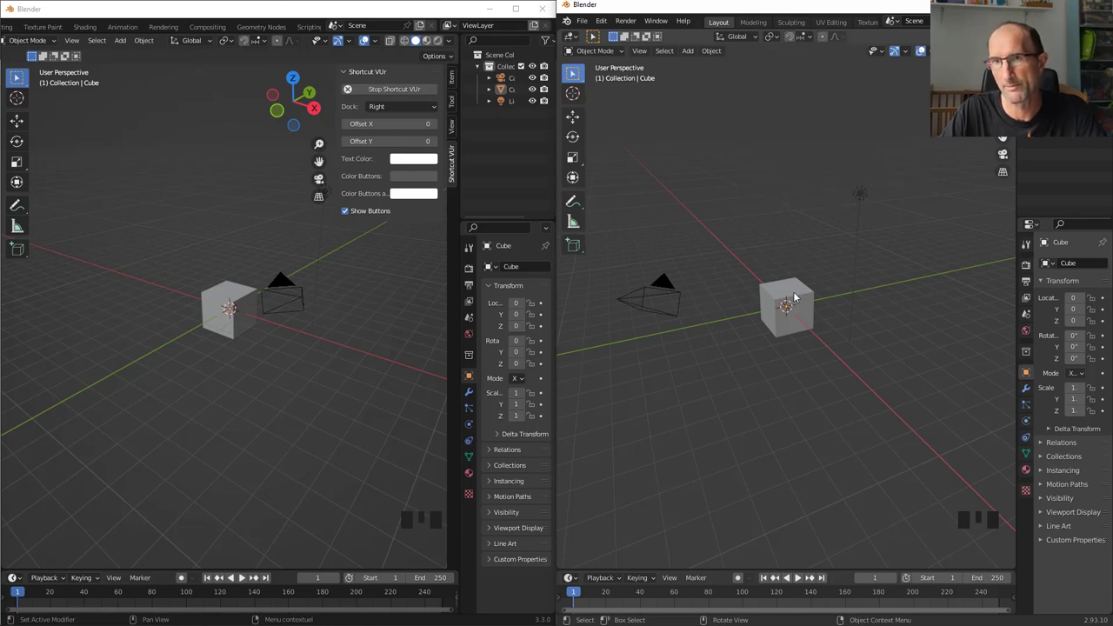
{"action": "left_click_drag", "start_coordinate": [802, 38], "coordinate": [854, 229]}
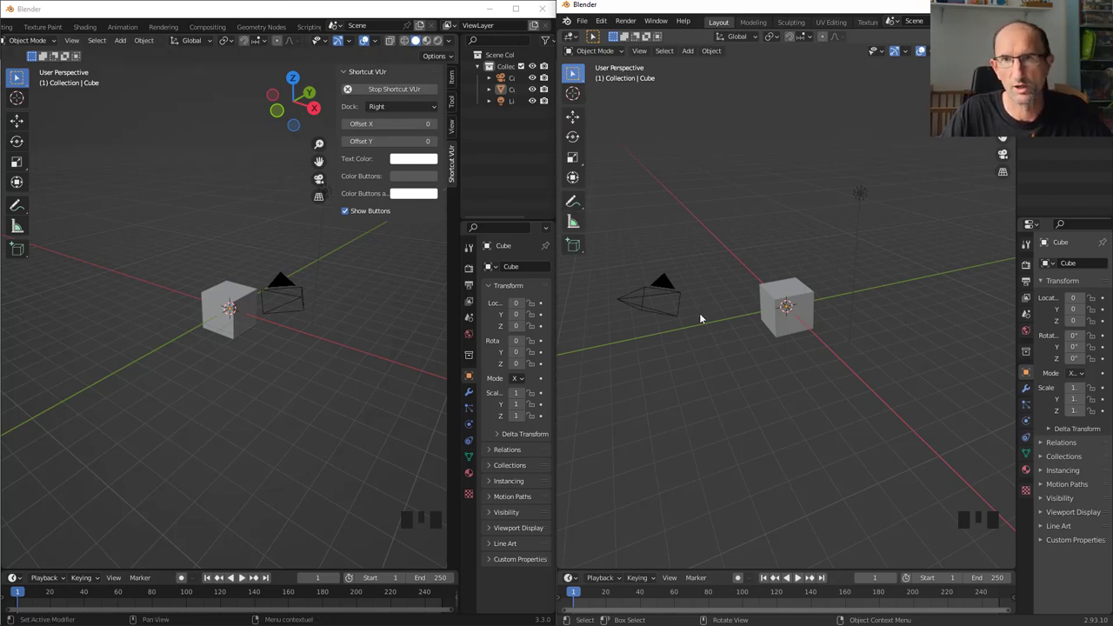
{"action": "left_click_drag", "start_coordinate": [736, 312], "coordinate": [848, 305]}
{"action": "scroll", "scroll_direction": "up", "scroll_amount": 3}
{"action": "left_click_drag", "start_coordinate": [820, 287], "coordinate": [798, 289]}
{"action": "scroll", "scroll_direction": "down", "scroll_amount": 3}
Step: Add a Circle mesh scaled to twice its size and switch the snap magnet on
{"action": "key", "text": "shift+a"}
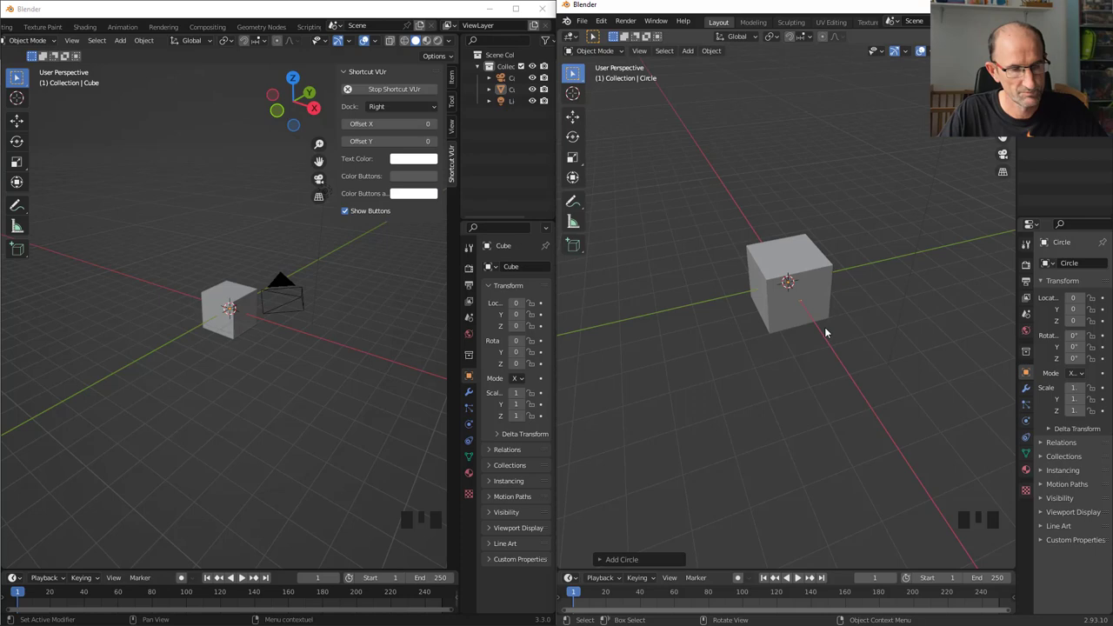
{"action": "key", "text": "s"}
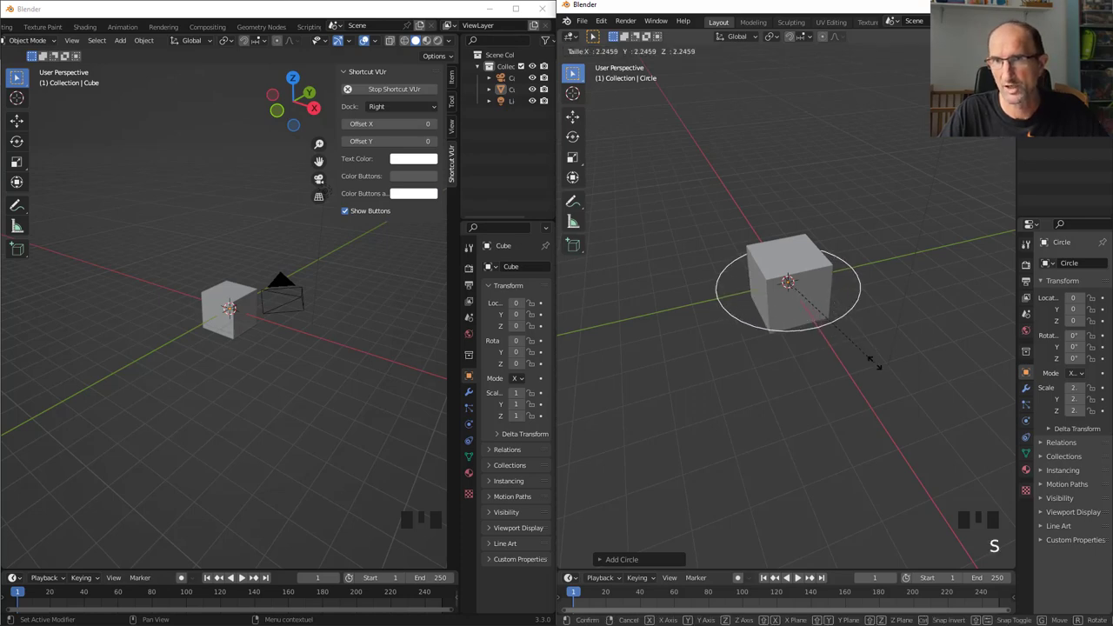
{"action": "left_click_drag", "start_coordinate": [826, 352], "coordinate": [790, 36]}
{"action": "left_click", "coordinate": [789, 36]}
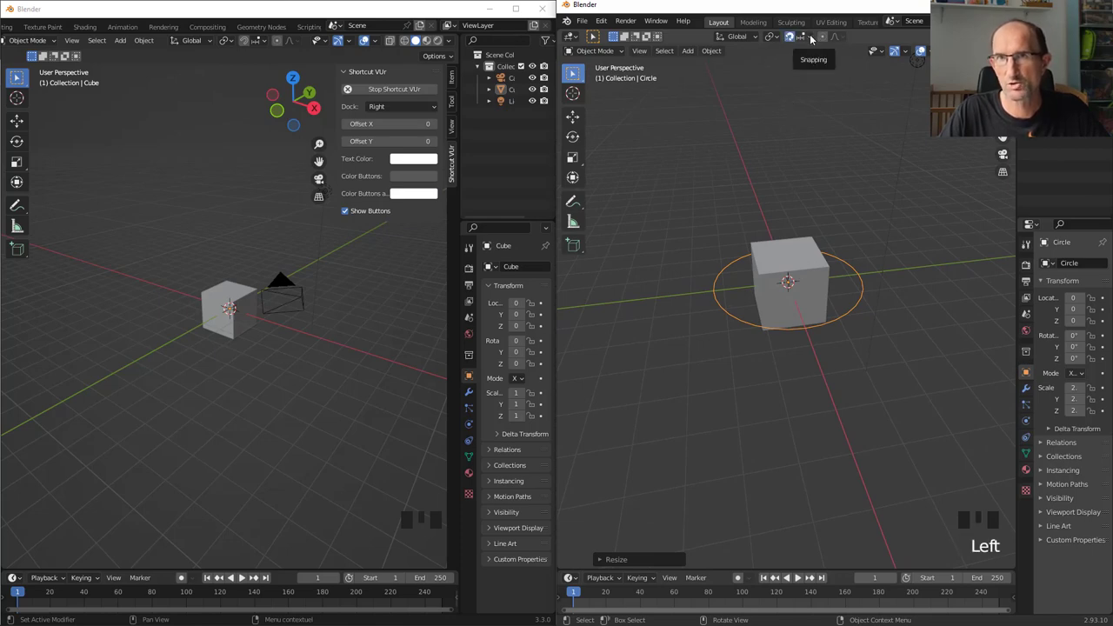
{"action": "left_click_drag", "start_coordinate": [810, 35], "coordinate": [794, 36]}
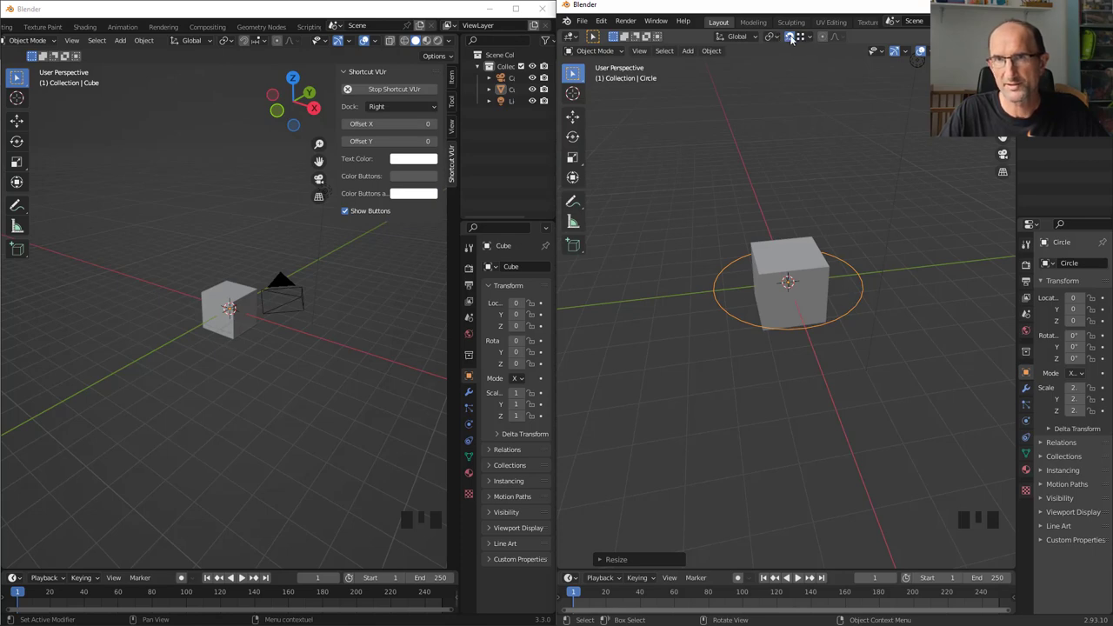
Step: Open the Snap popover showing Vertex with Project onto Self
{"action": "left_click_drag", "start_coordinate": [811, 35], "coordinate": [757, 173]}
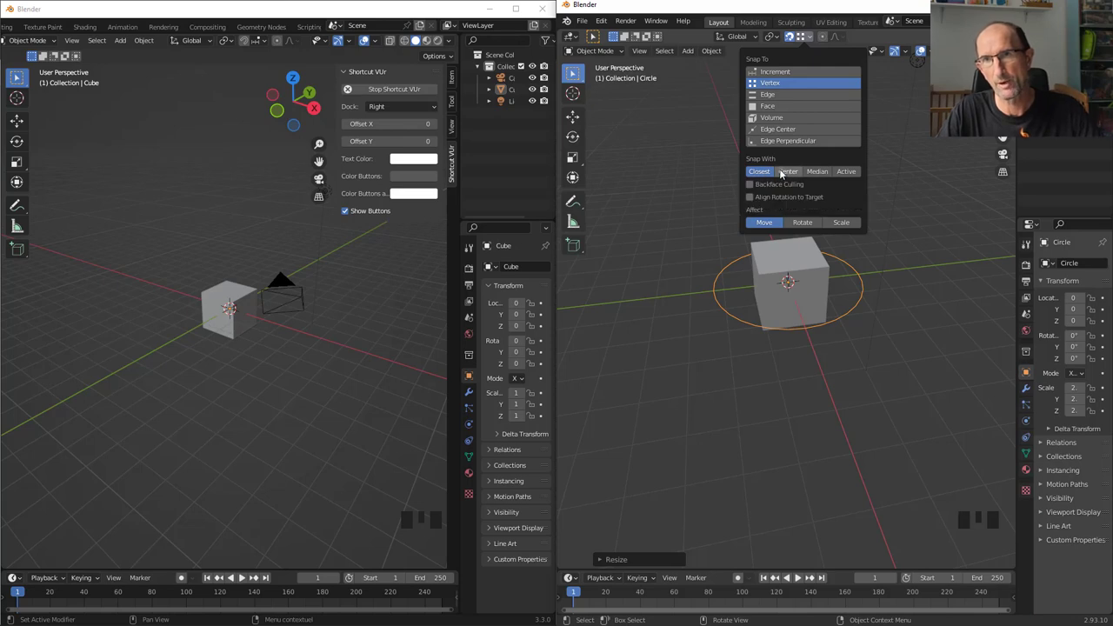
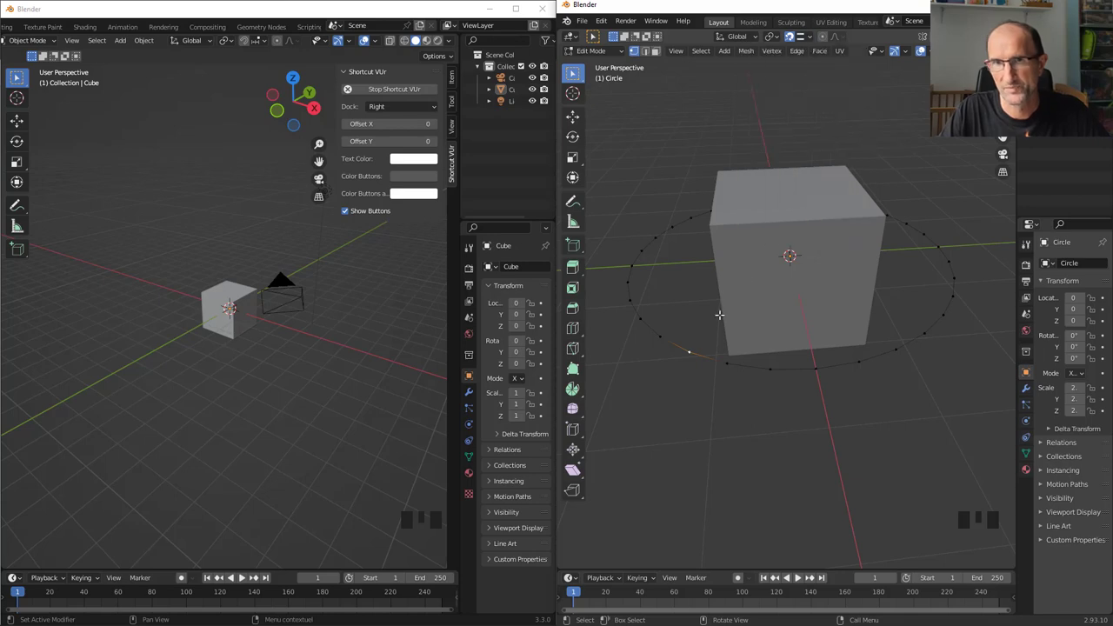
Step: Grab a circle vertex so it snaps onto a cube vertex
{"action": "key", "text": "g"}
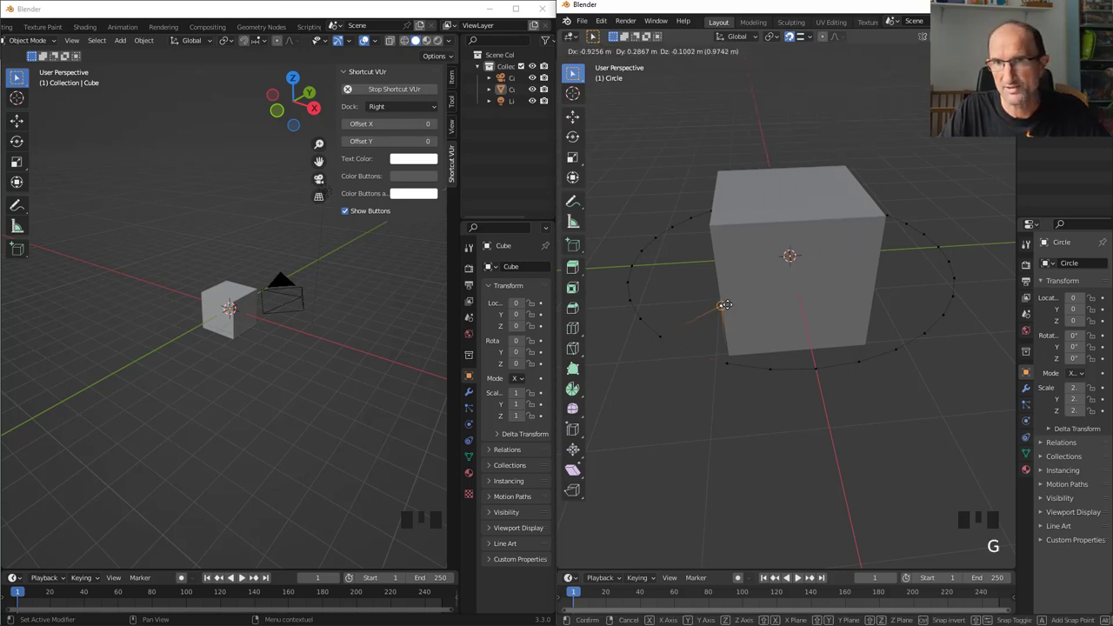
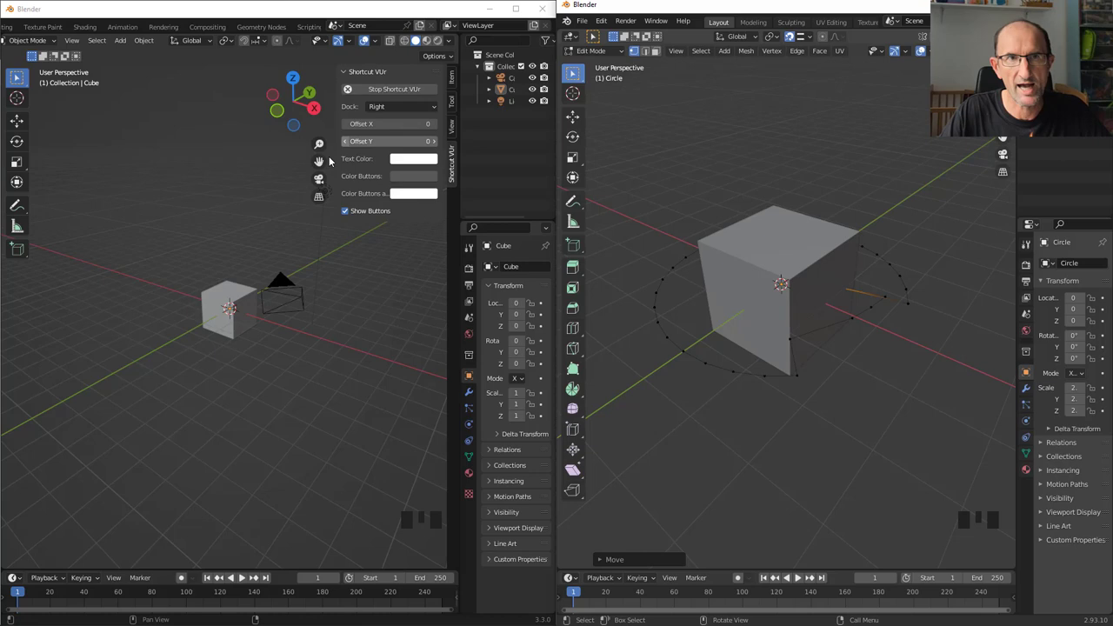
Step: In the maximized Blender 3.3 window, add a Circle scaled to 2.562 and enable snapping with Face Project
{"action": "left_click", "coordinate": [267, 167]}
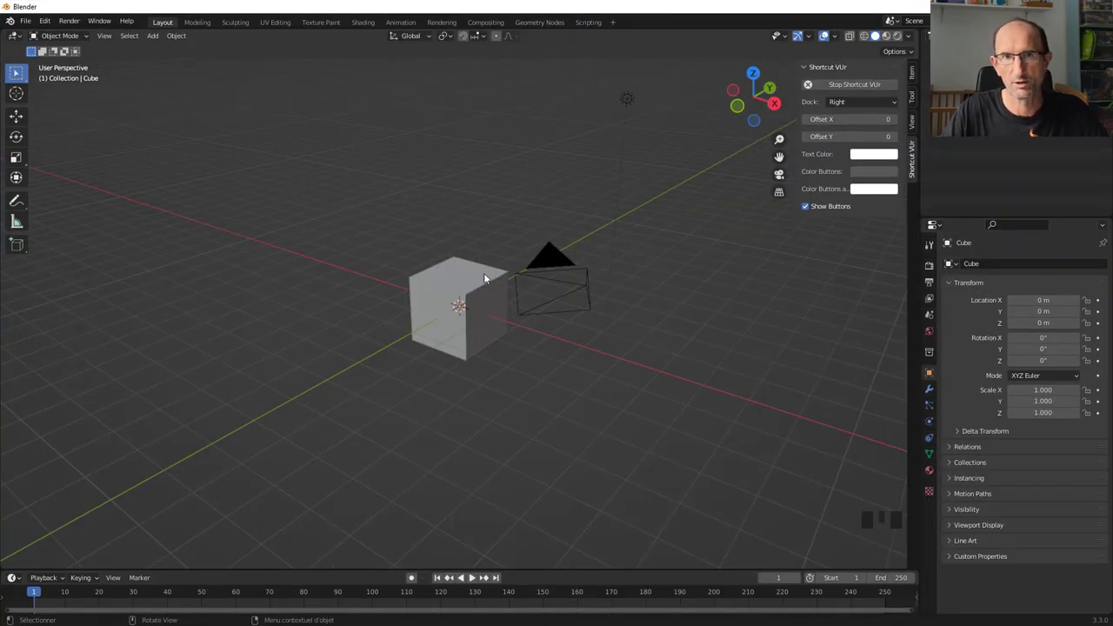
{"action": "left_click_drag", "start_coordinate": [492, 294], "coordinate": [542, 298]}
{"action": "key", "text": "shift+a"}
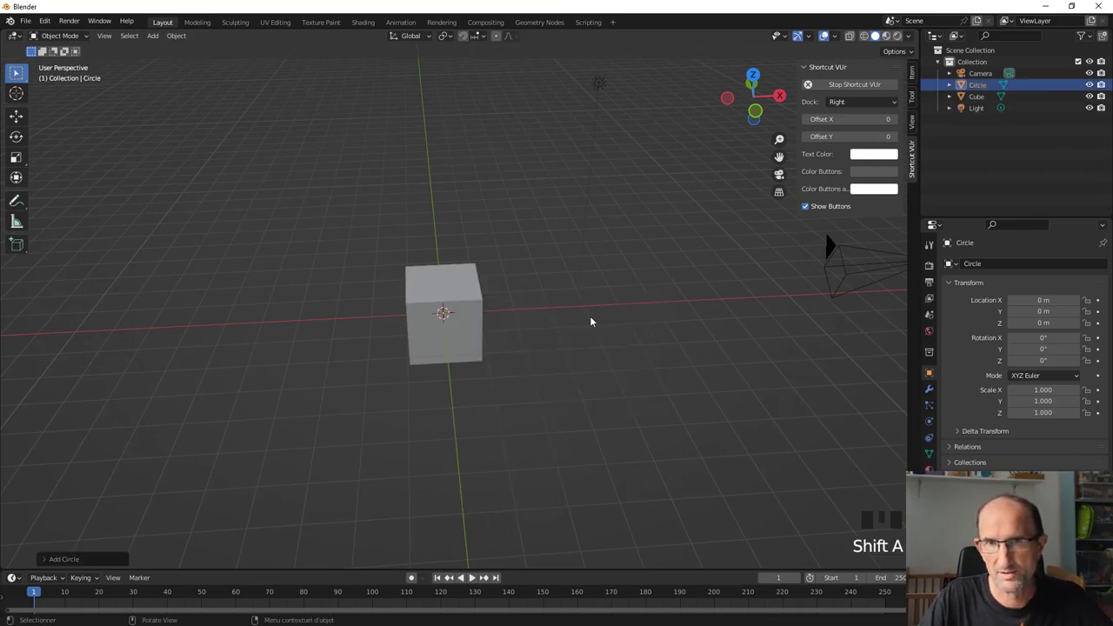
{"action": "key", "text": "s"}
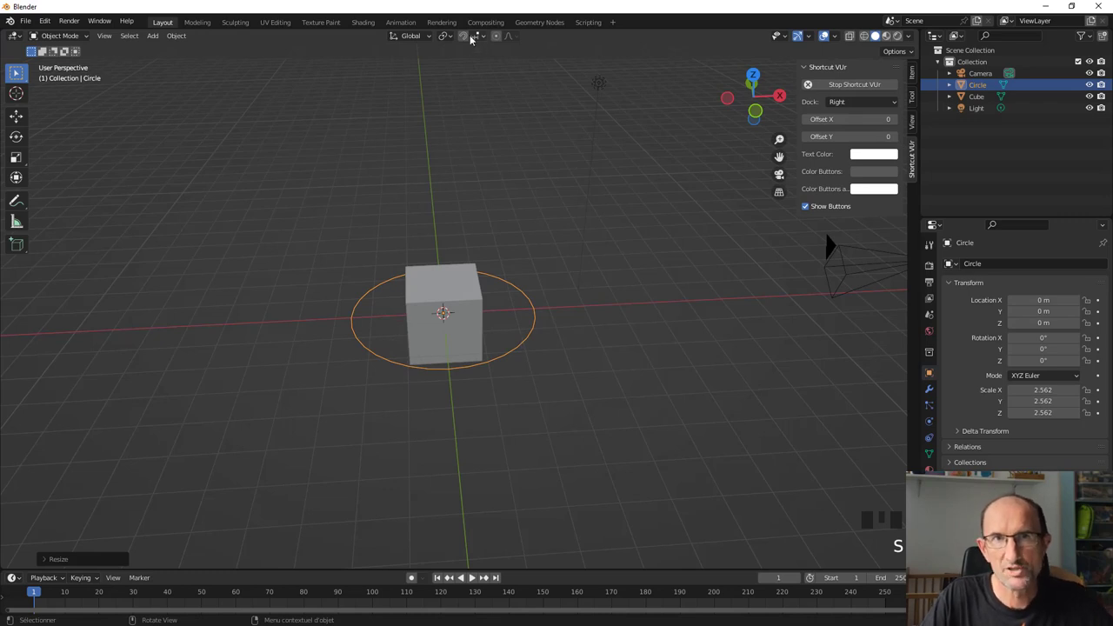
{"action": "left_click", "coordinate": [466, 35]}
{"action": "left_click_drag", "start_coordinate": [483, 35], "coordinate": [462, 82]}
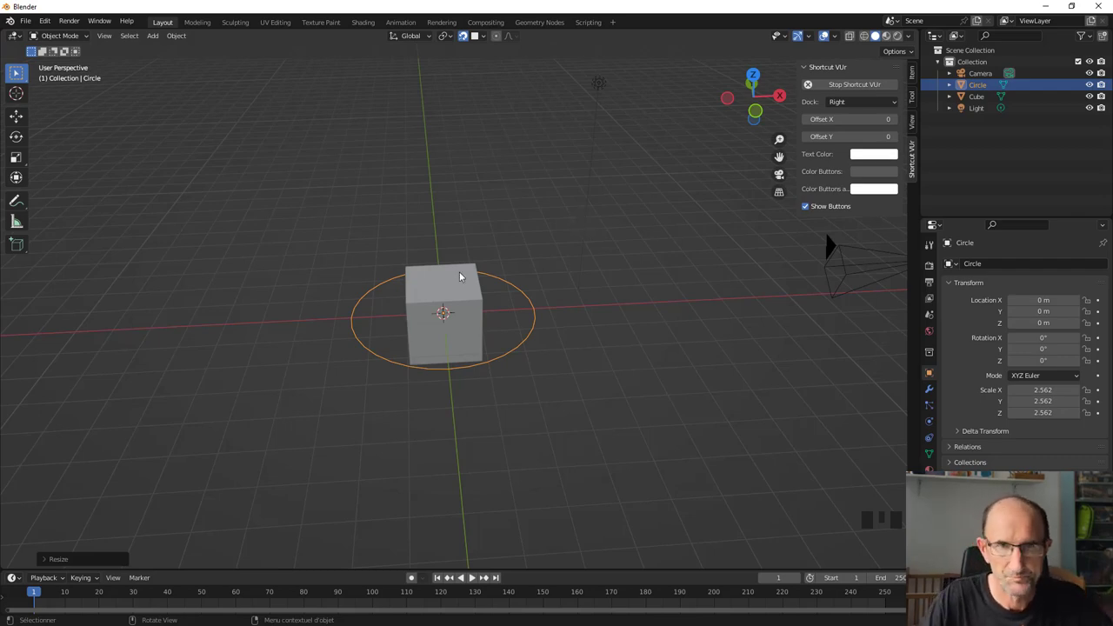
Step: Set snapping to Face Nearest affecting Move and Scale, then enter Edit Mode on the circle
{"action": "scroll", "scroll_direction": "up", "scroll_amount": 3}
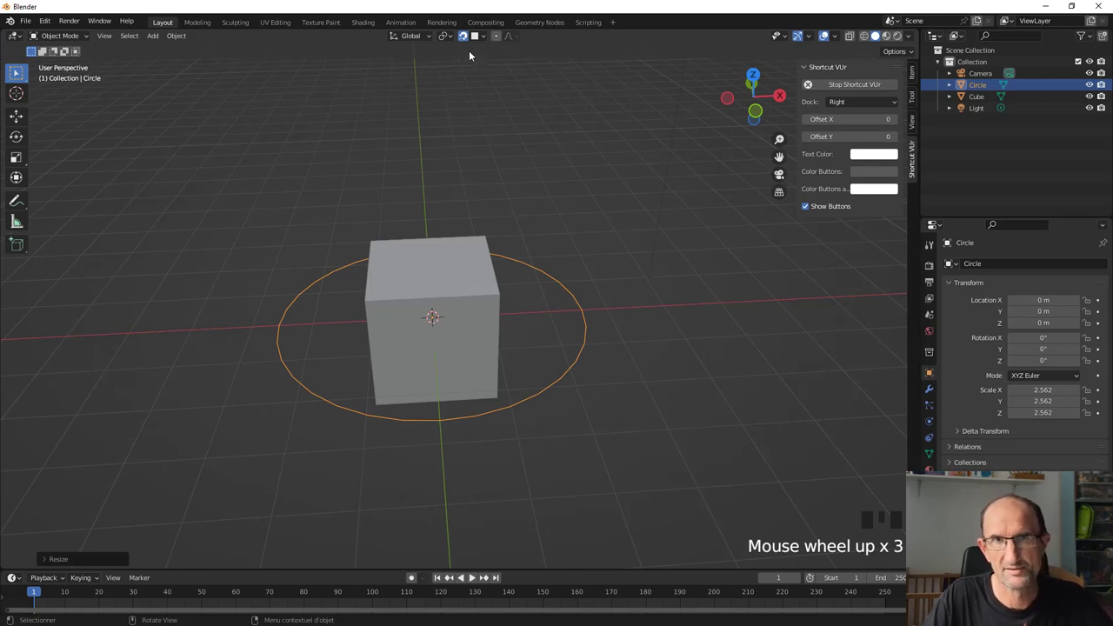
{"action": "left_click_drag", "start_coordinate": [480, 35], "coordinate": [464, 118]}
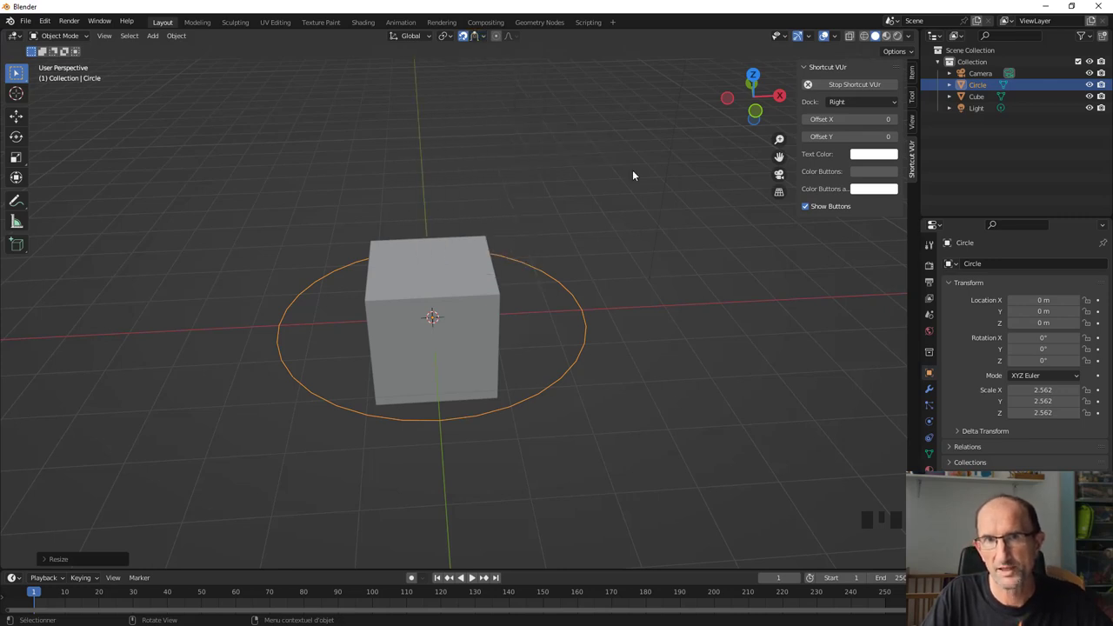
{"action": "left_click_drag", "start_coordinate": [430, 344], "coordinate": [376, 192]}
{"action": "key", "text": "Tab"}
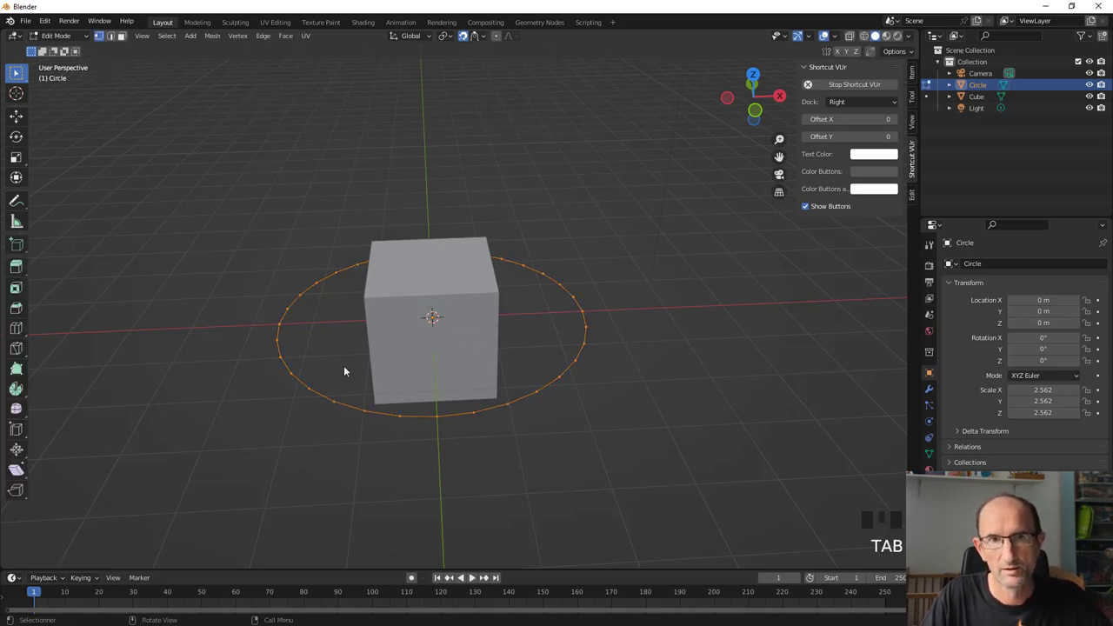
{"action": "key", "text": "s"}
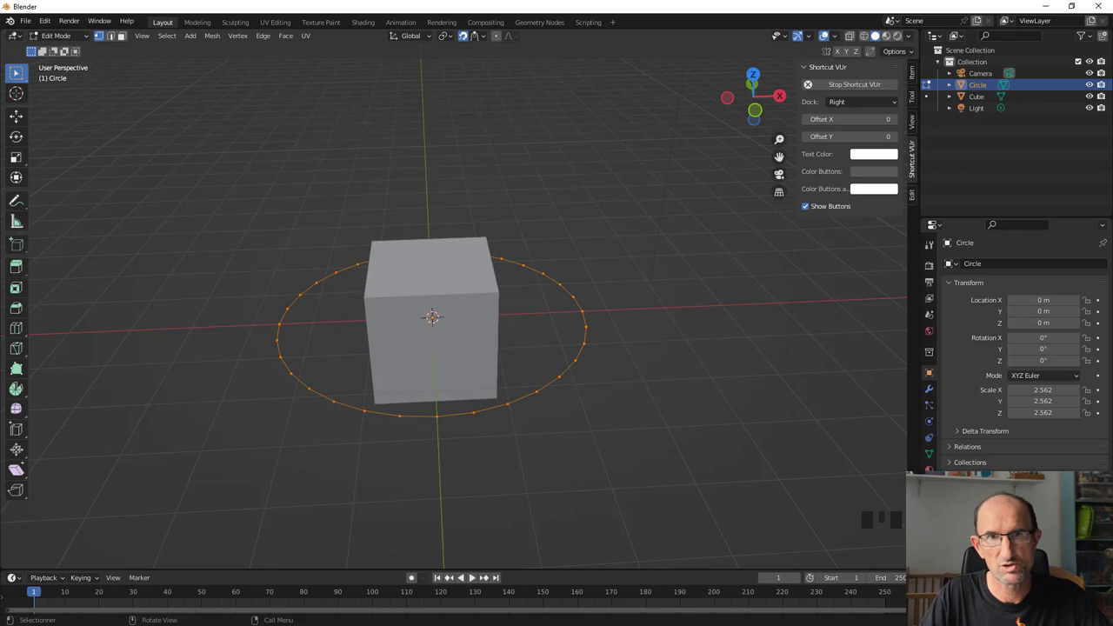
Step: Try shrinking the circle's vertices onto the cube's faces, then return to Object Mode
{"action": "left_click_drag", "start_coordinate": [483, 40], "coordinate": [465, 284]}
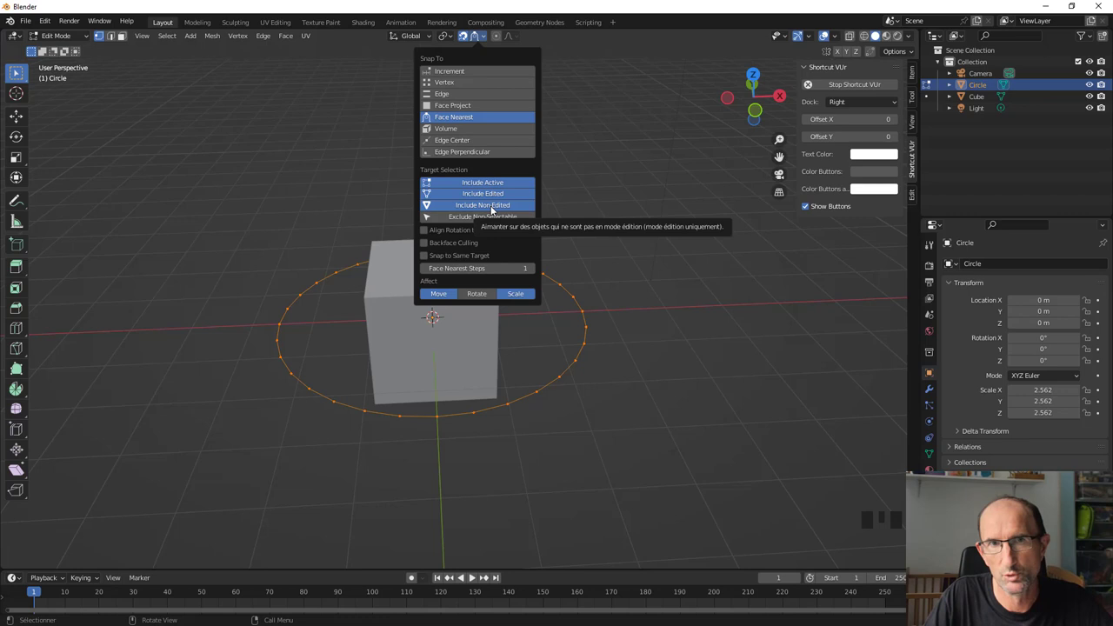
{"action": "key", "text": "s"}
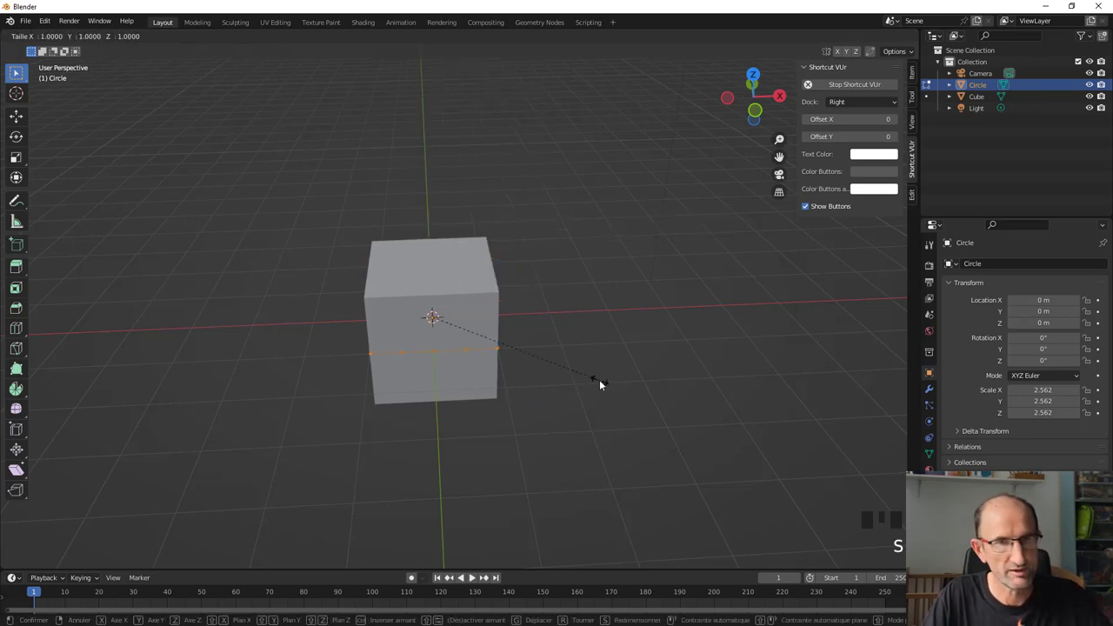
{"action": "left_click_drag", "start_coordinate": [513, 370], "coordinate": [543, 376]}
{"action": "key", "text": "Tab"}
{"action": "scroll", "scroll_direction": "down", "scroll_amount": 3}
Step: Duplicate the cube as Cube.001 and move it aside so it snaps against the original
{"action": "left_click_drag", "start_coordinate": [518, 364], "coordinate": [447, 319]}
{"action": "left_click", "coordinate": [447, 318]}
{"action": "key", "text": "shift+d"}
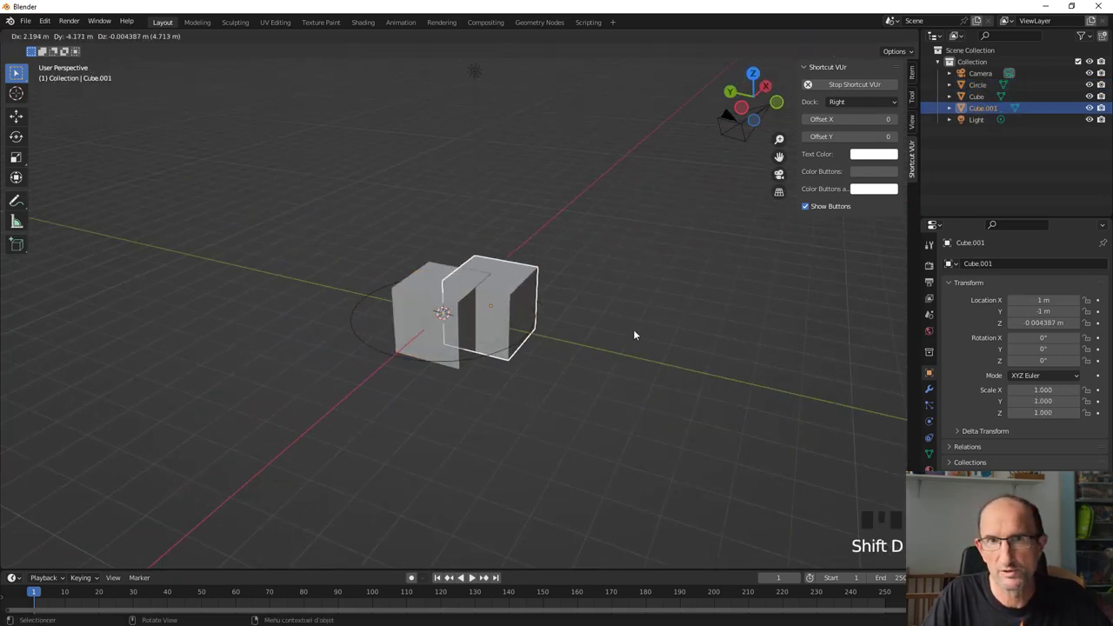
{"action": "key", "text": "g"}
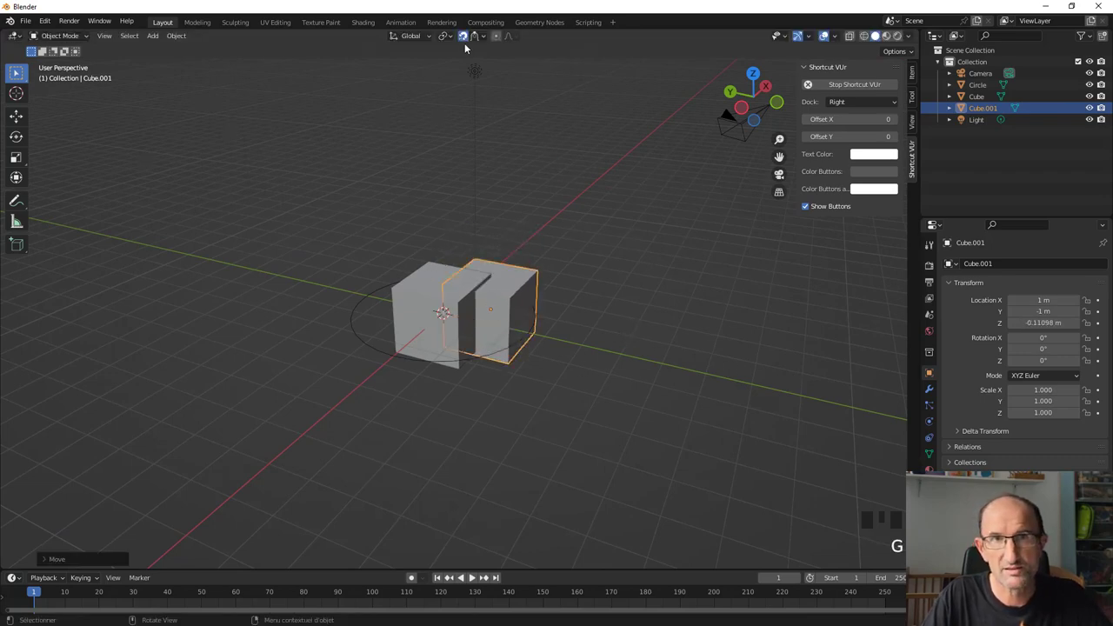
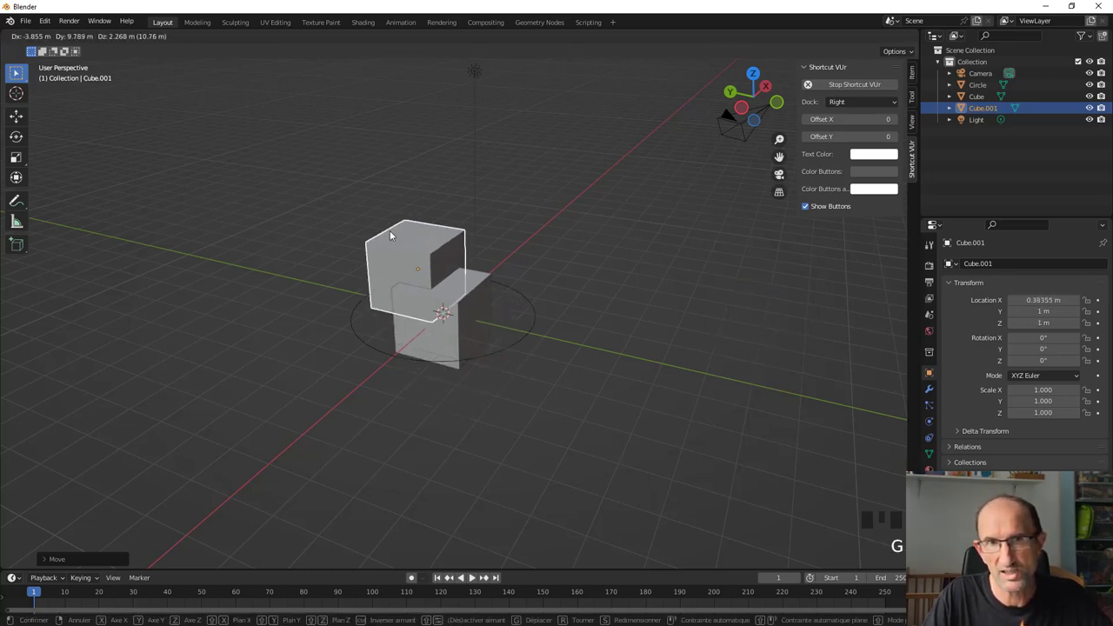
{"action": "left_click_drag", "start_coordinate": [627, 344], "coordinate": [572, 364]}
{"action": "scroll", "scroll_direction": "up", "scroll_amount": 3}
{"action": "left_click_drag", "start_coordinate": [544, 347], "coordinate": [537, 331]}
{"action": "scroll", "scroll_direction": "up", "scroll_amount": 3}
{"action": "scroll", "scroll_direction": "down", "scroll_amount": 3}
{"action": "middle_click", "coordinate": [530, 377]}
Step: Select the circle and start scaling its vertices in Edit Mode
{"action": "left_click", "coordinate": [472, 426]}
{"action": "left_click_drag", "start_coordinate": [470, 412], "coordinate": [484, 42]}
{"action": "key", "text": "Tab"}
{"action": "key", "text": "s"}
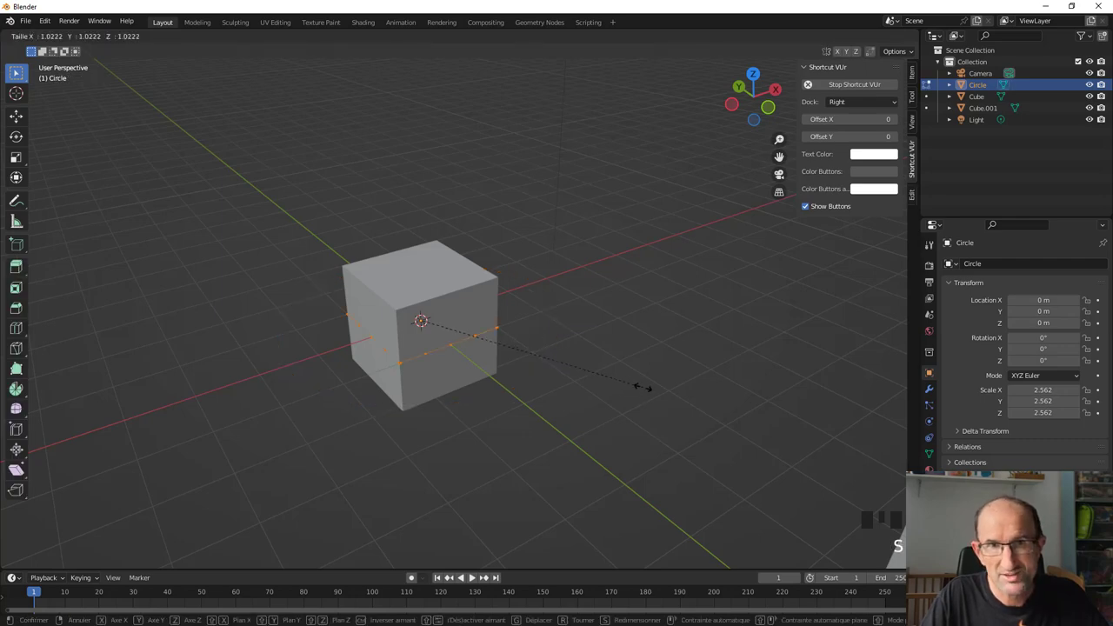
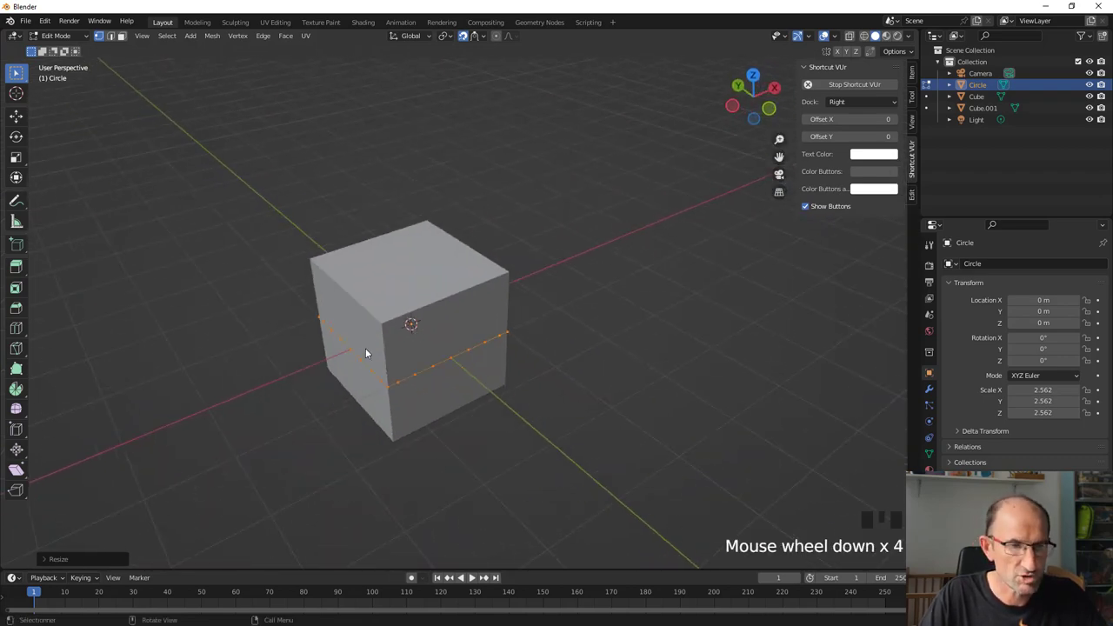
Step: Confirm the circle snapped flat onto the cube's faces and select the cube in Object Mode
{"action": "key", "text": "Tab"}
{"action": "scroll", "scroll_direction": "down", "scroll_amount": 3}
{"action": "left_click", "coordinate": [423, 347]}
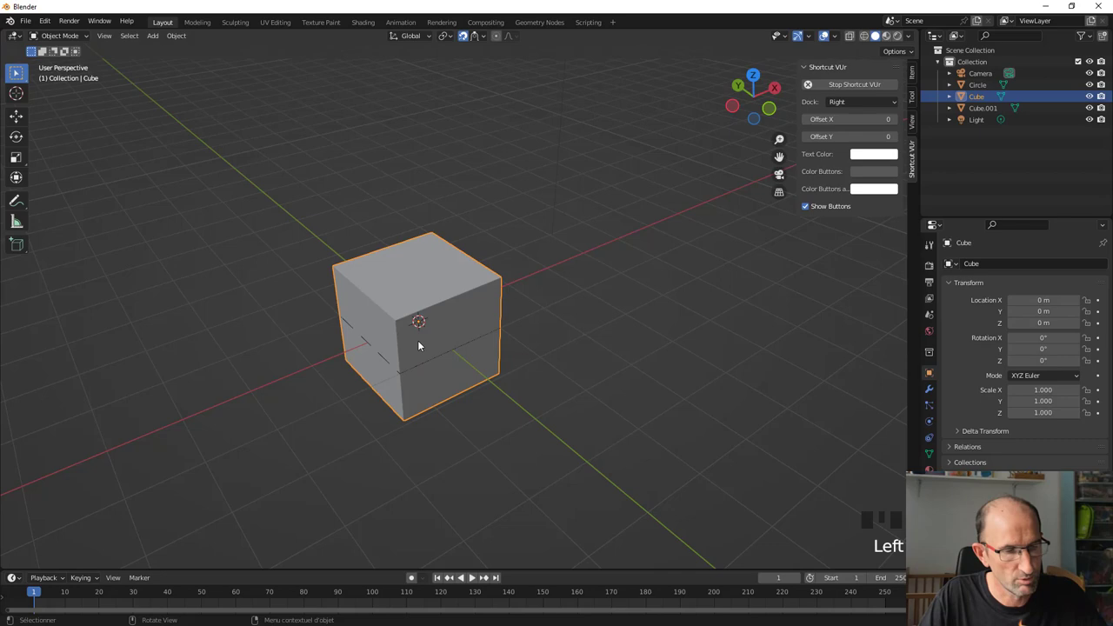
Step: Delete the cube, add a Suzanne monkey head in its place, and select the circle
{"action": "key", "text": "x"}
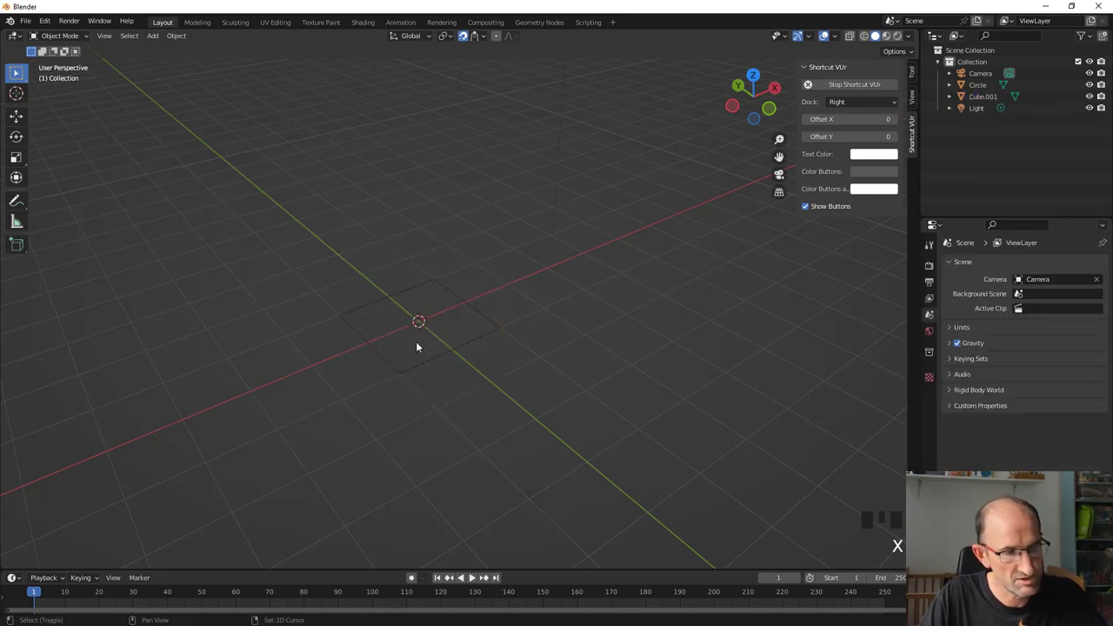
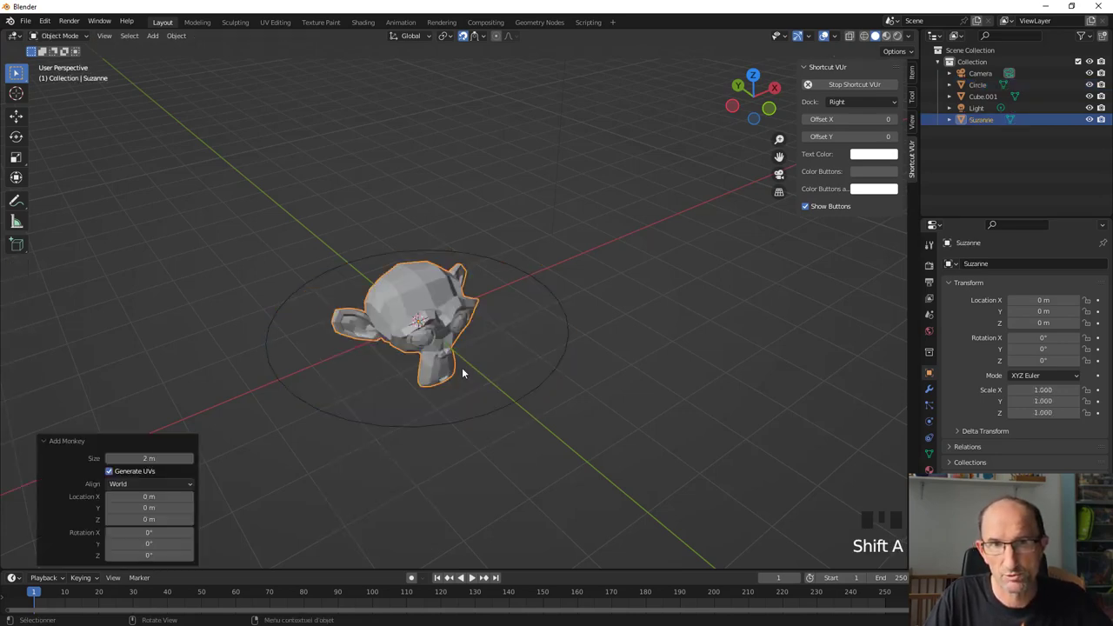
{"action": "left_click_drag", "start_coordinate": [466, 354], "coordinate": [417, 339]}
{"action": "left_click", "coordinate": [418, 339]}
Step: Scale all of the circle's vertices down so they snap onto Suzanne's head surface
{"action": "key", "text": "g"}
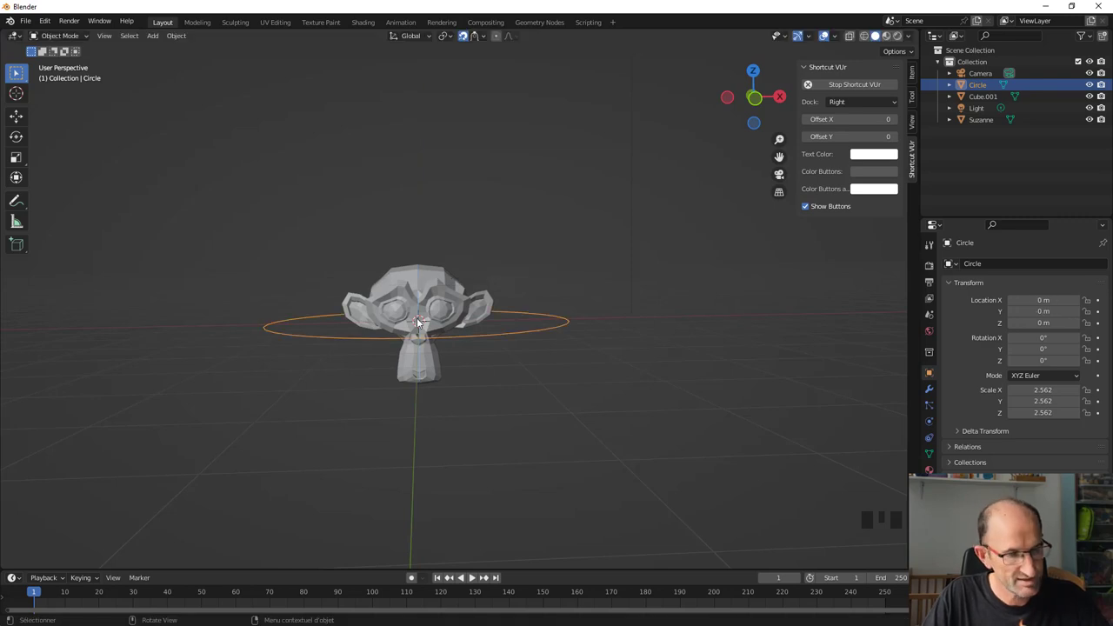
{"action": "key", "text": "shift+Tab"}
{"action": "key", "text": "g"}
{"action": "left_click_drag", "start_coordinate": [404, 347], "coordinate": [475, 357]}
{"action": "key", "text": "Tab"}
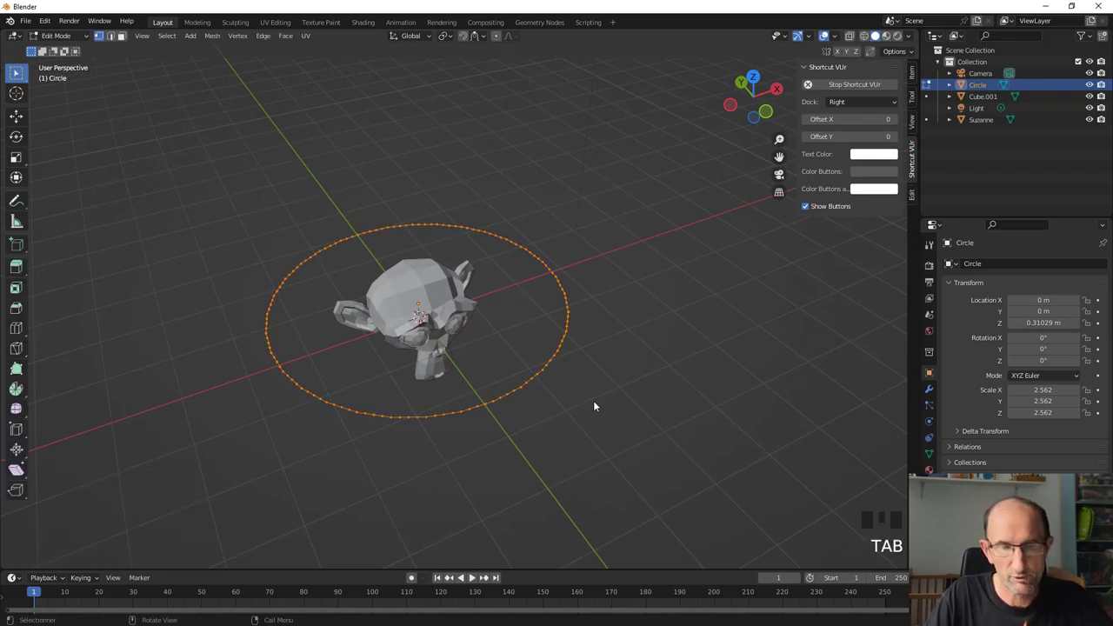
{"action": "key", "text": "s"}
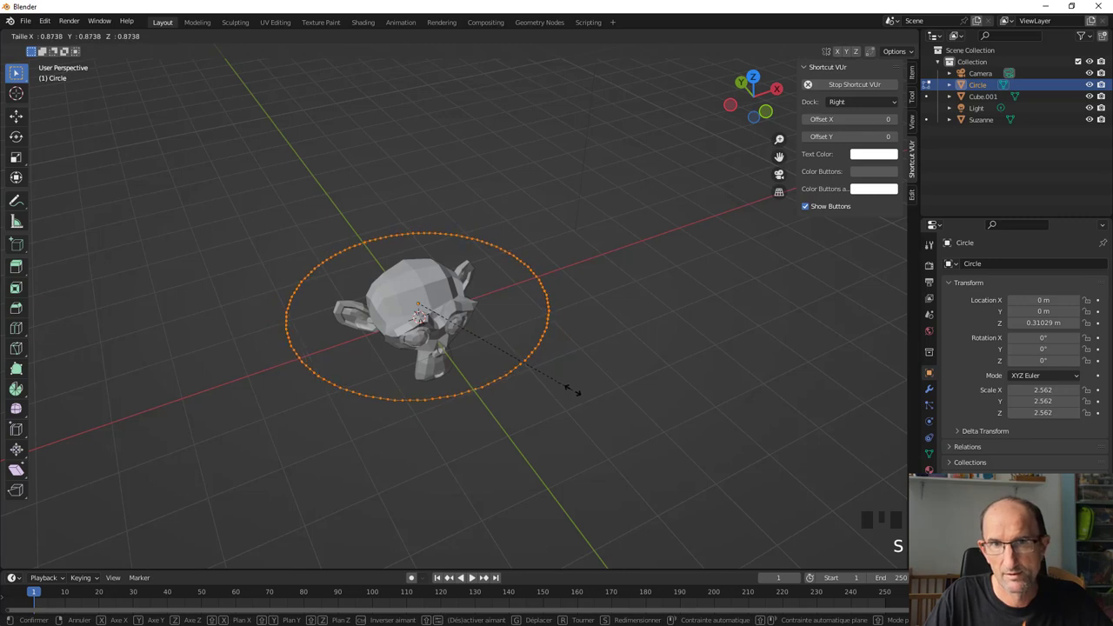
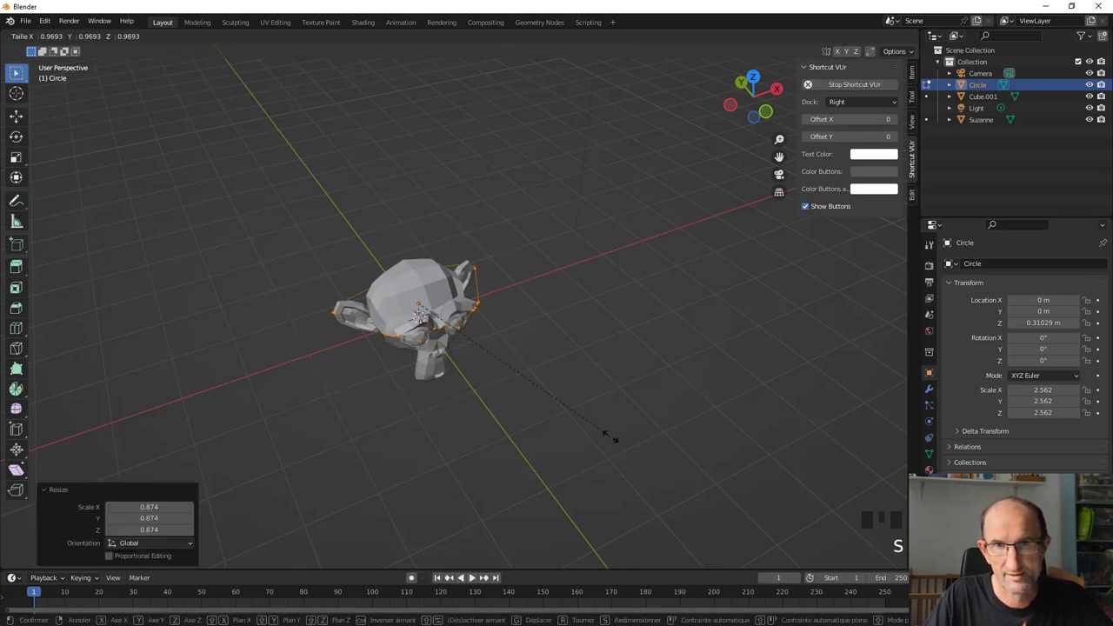
Step: Orbit the view to face the front of Suzanne
{"action": "left_click_drag", "start_coordinate": [461, 380], "coordinate": [457, 360]}
{"action": "scroll", "scroll_direction": "up", "scroll_amount": 3}
{"action": "left_click_drag", "start_coordinate": [312, 400], "coordinate": [574, 378]}
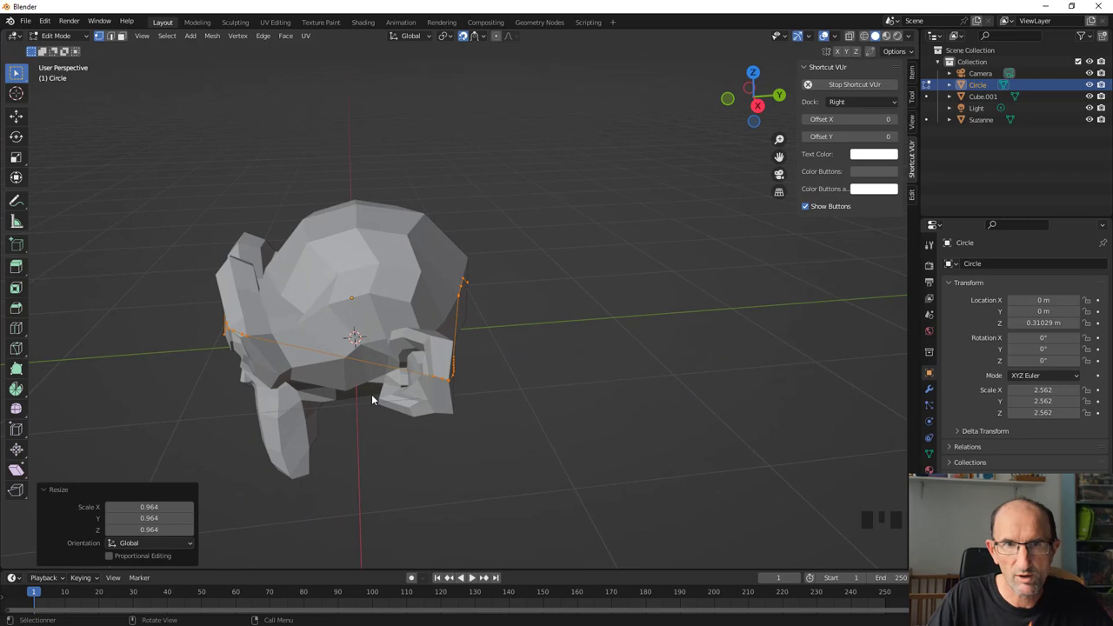
{"action": "left_click_drag", "start_coordinate": [406, 399], "coordinate": [482, 381]}
Step: Extrude the snapped ring upward along Z several times into a band over Suzanne's head
{"action": "key", "text": "g"}
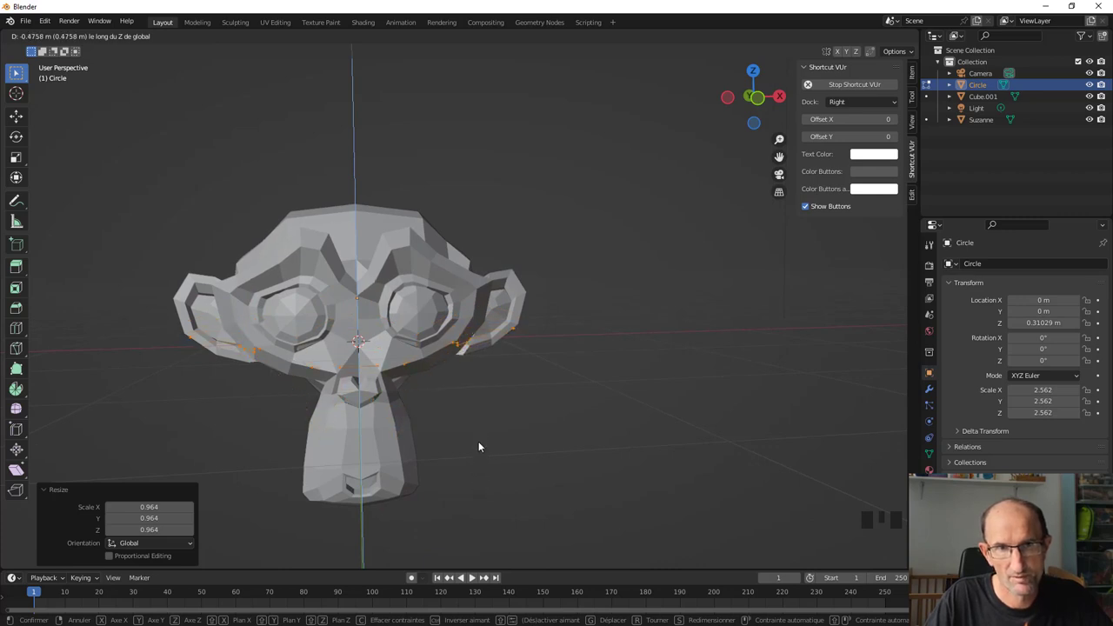
{"action": "key", "text": "e"}
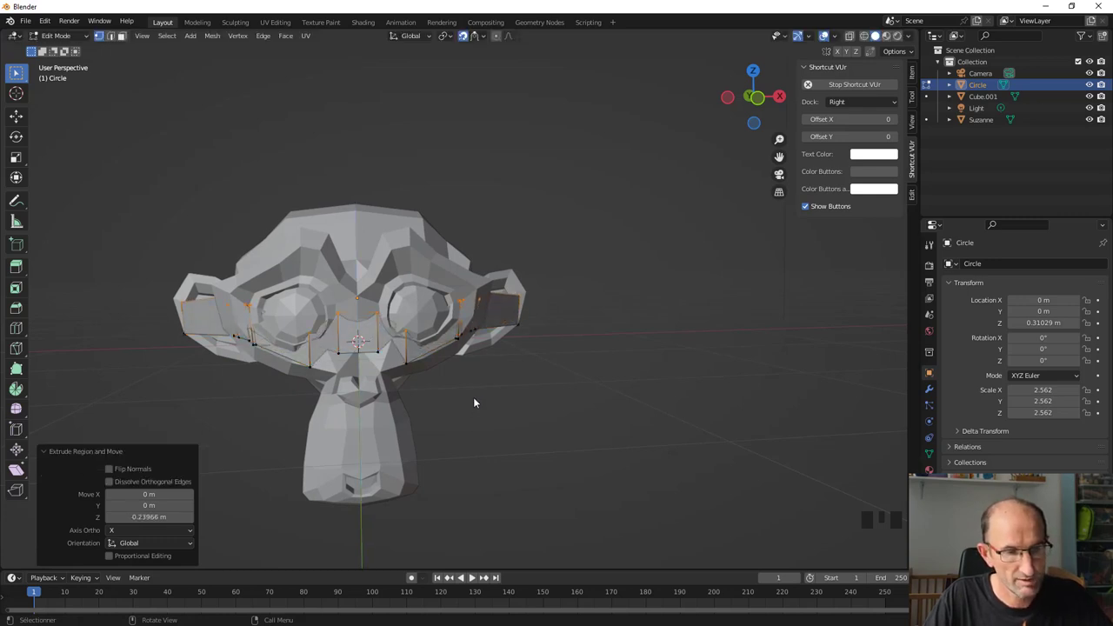
{"action": "key", "text": "e"}
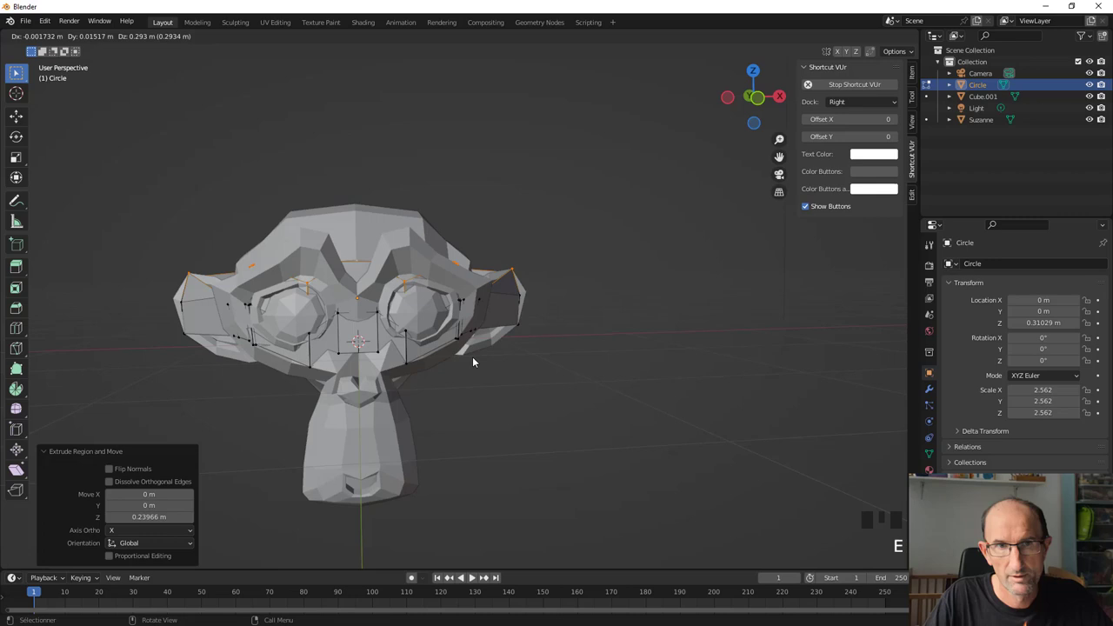
{"action": "key", "text": "e"}
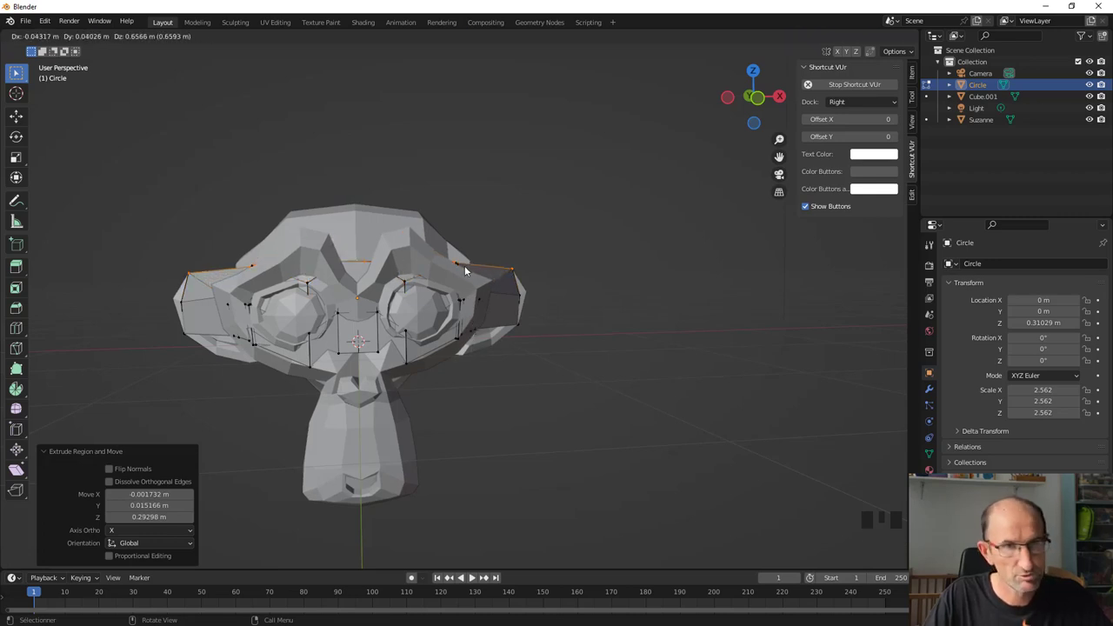
{"action": "key", "text": "e"}
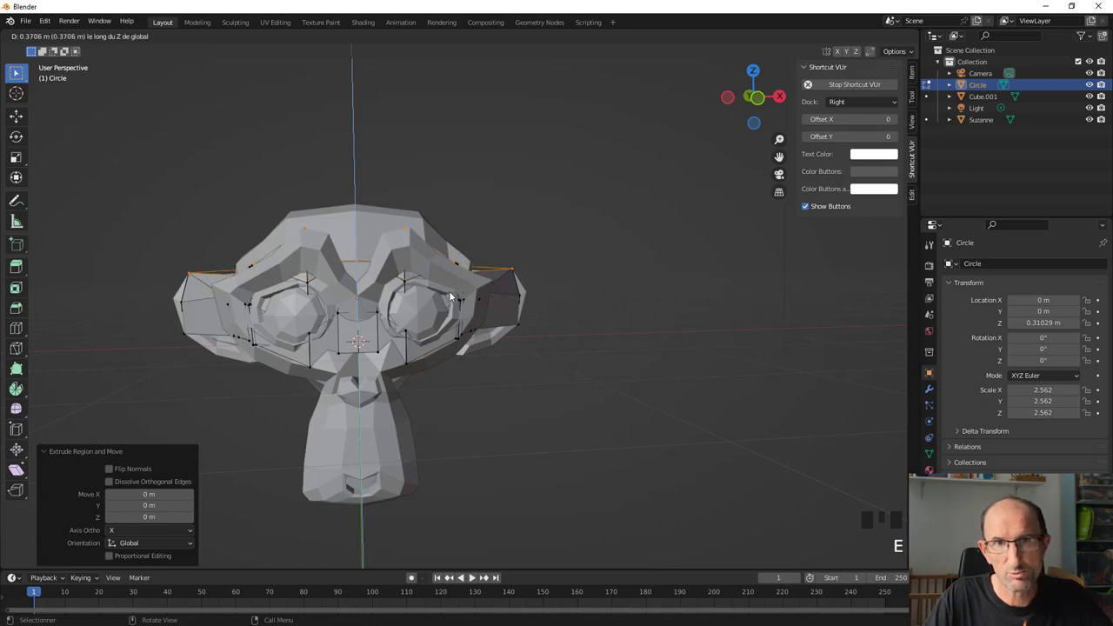
Step: Orbit around the head to inspect the band and bring up the snapping options
{"action": "left_click_drag", "start_coordinate": [458, 240], "coordinate": [466, 39]}
{"action": "left_click_drag", "start_coordinate": [474, 95], "coordinate": [481, 37]}
{"action": "left_click_drag", "start_coordinate": [482, 36], "coordinate": [454, 270]}
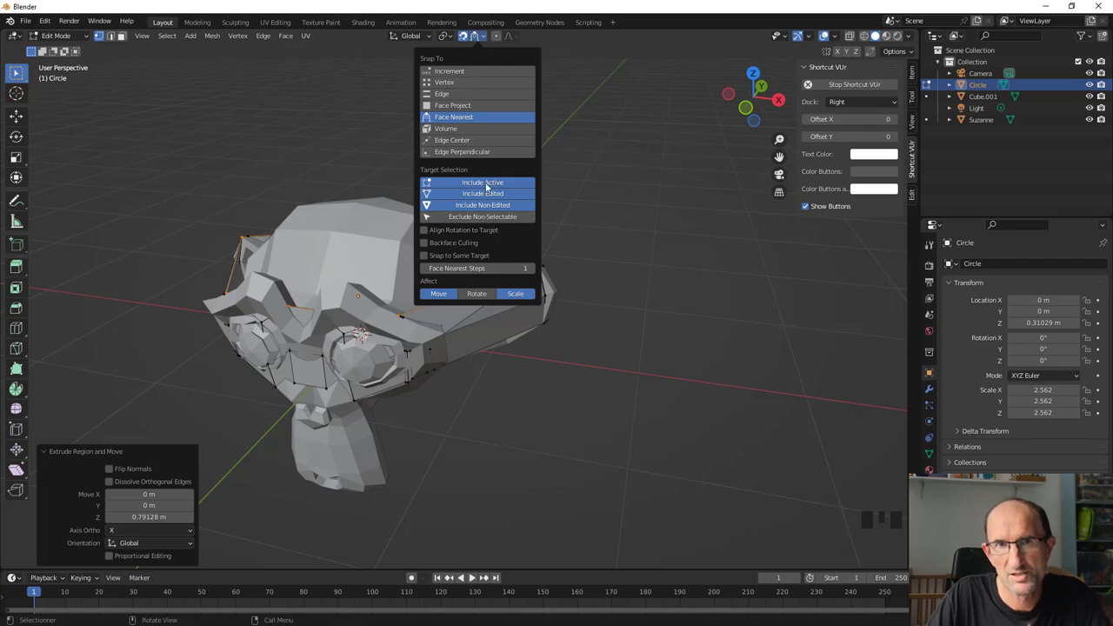
Step: Orbit back to the front of the face, switch snapping off and return to Object Mode
{"action": "left_click_drag", "start_coordinate": [435, 387], "coordinate": [461, 359]}
{"action": "left_click_drag", "start_coordinate": [460, 363], "coordinate": [481, 35]}
{"action": "left_click_drag", "start_coordinate": [482, 36], "coordinate": [536, 326]}
{"action": "left_click_drag", "start_coordinate": [536, 326], "coordinate": [443, 335]}
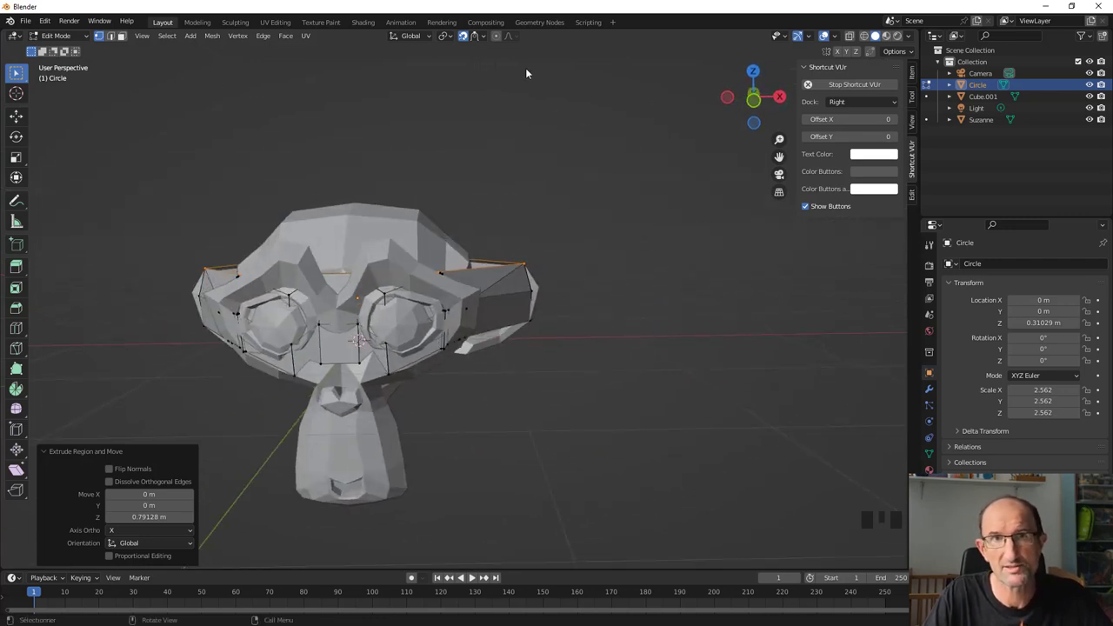
{"action": "left_click_drag", "start_coordinate": [468, 38], "coordinate": [532, 155]}
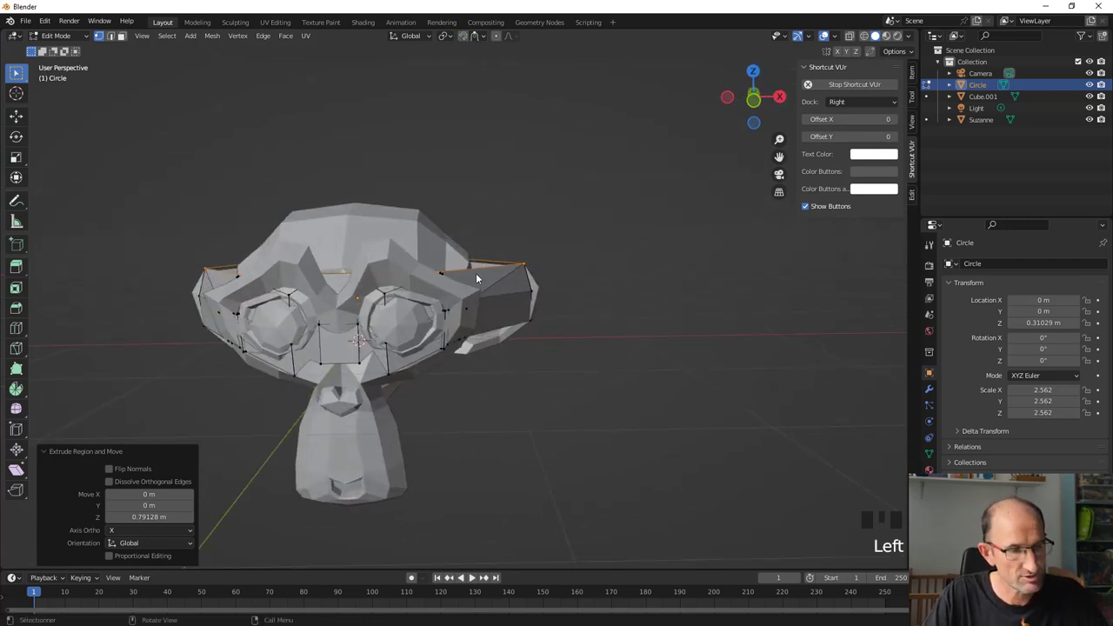
{"action": "key", "text": "Tab"}
Step: Hide Suzanne so only the band shows, then bring up its Add Modifier list
{"action": "left_click", "coordinate": [394, 231]}
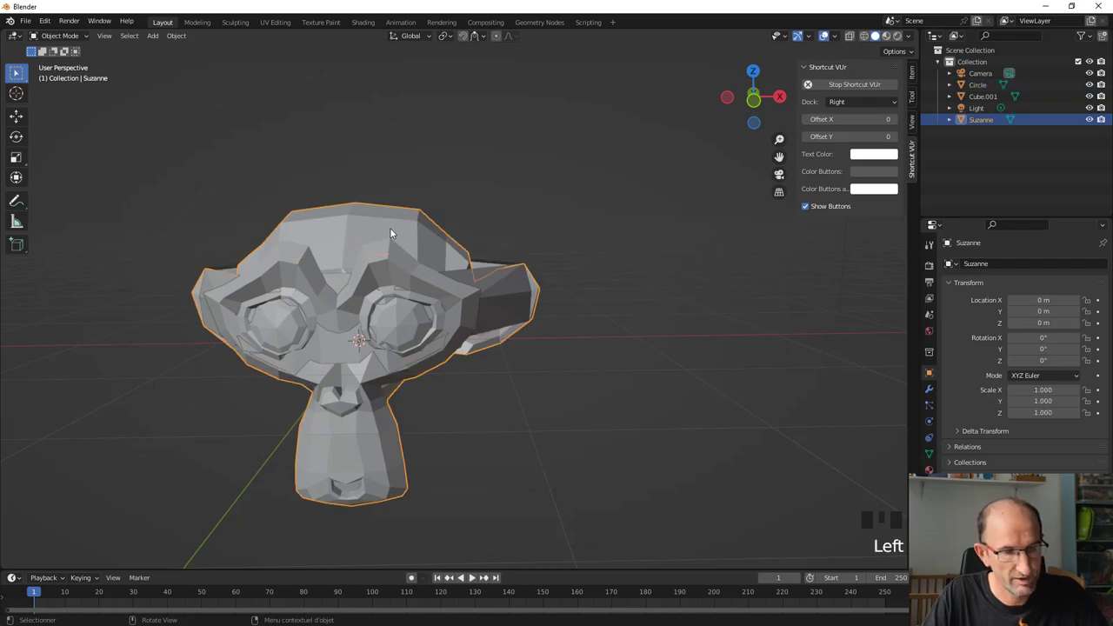
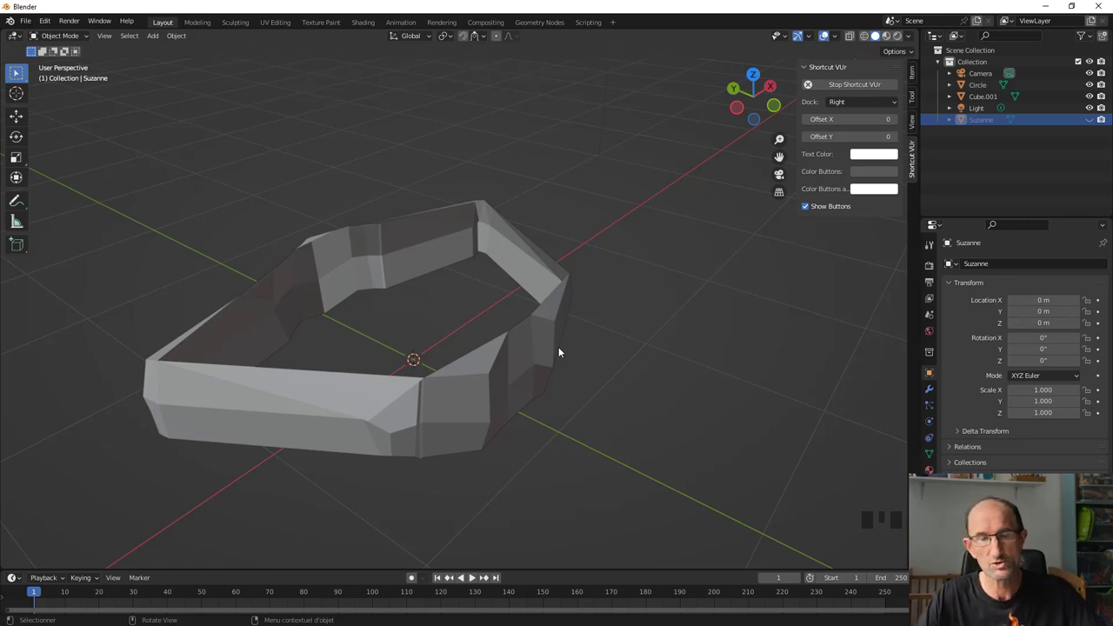
{"action": "left_click_drag", "start_coordinate": [592, 330], "coordinate": [897, 410]}
{"action": "middle_click", "coordinate": [923, 399]}
{"action": "left_click", "coordinate": [933, 390]}
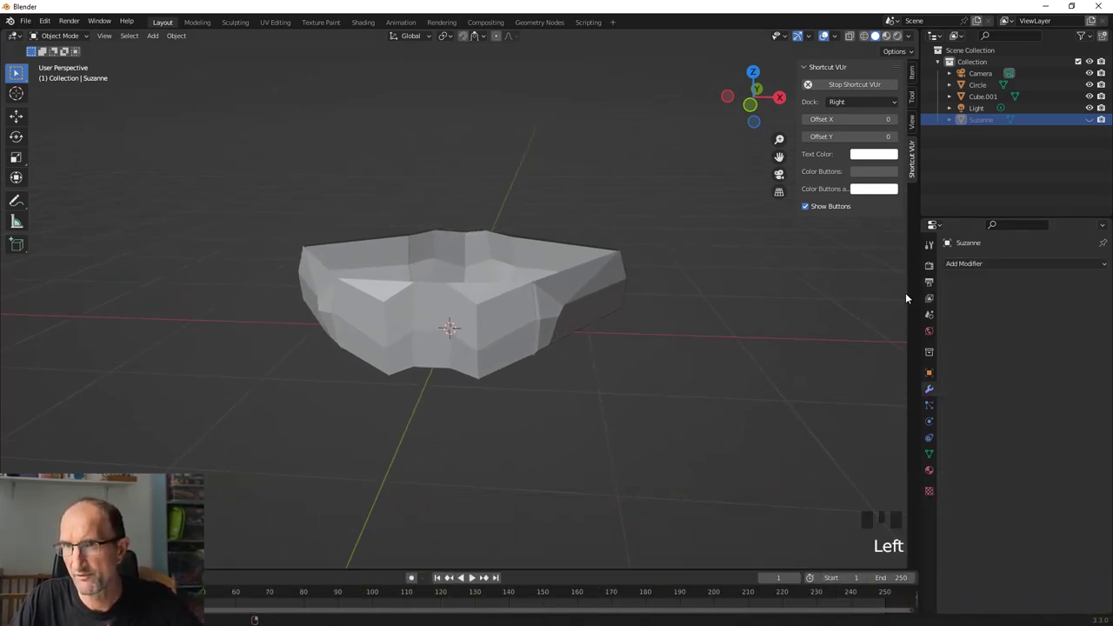
{"action": "left_click", "coordinate": [906, 312]}
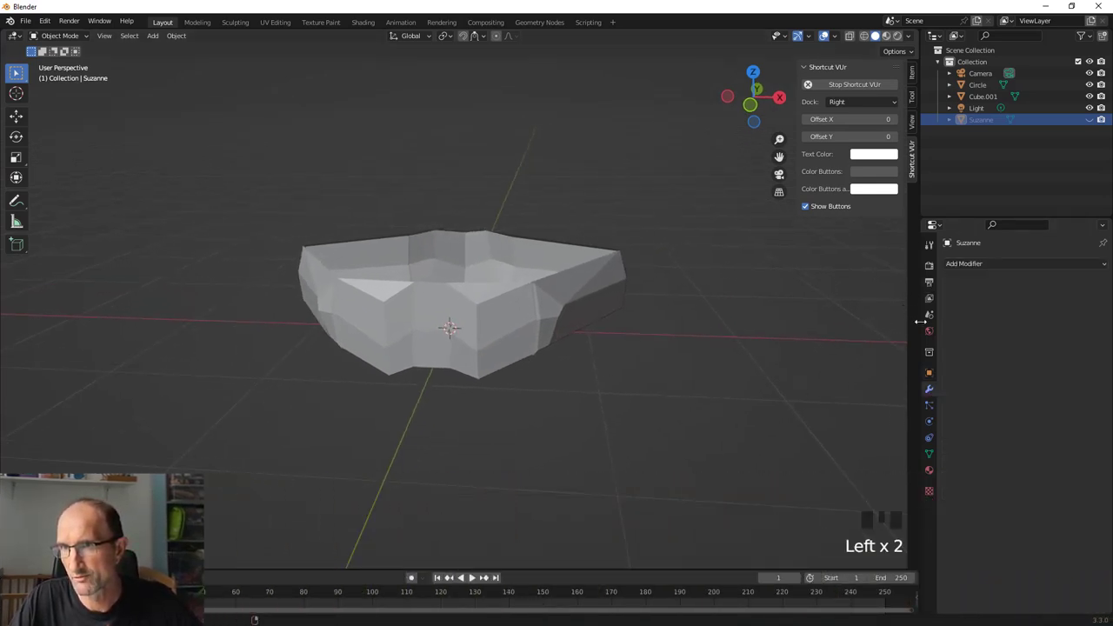